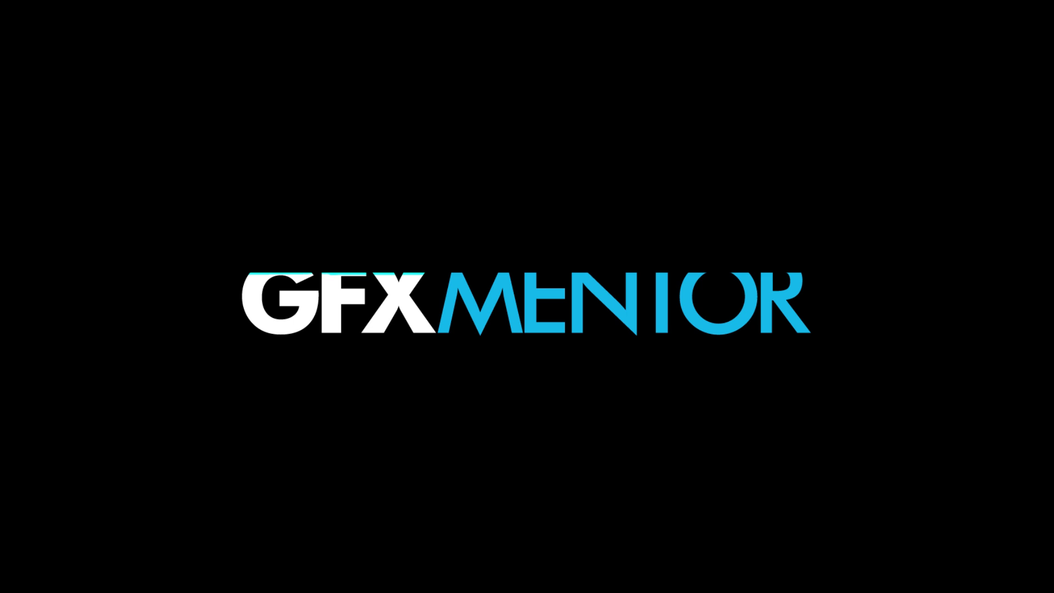
Switch to Photoshop and zoom in on the beach photo.
key(alt+Tab)
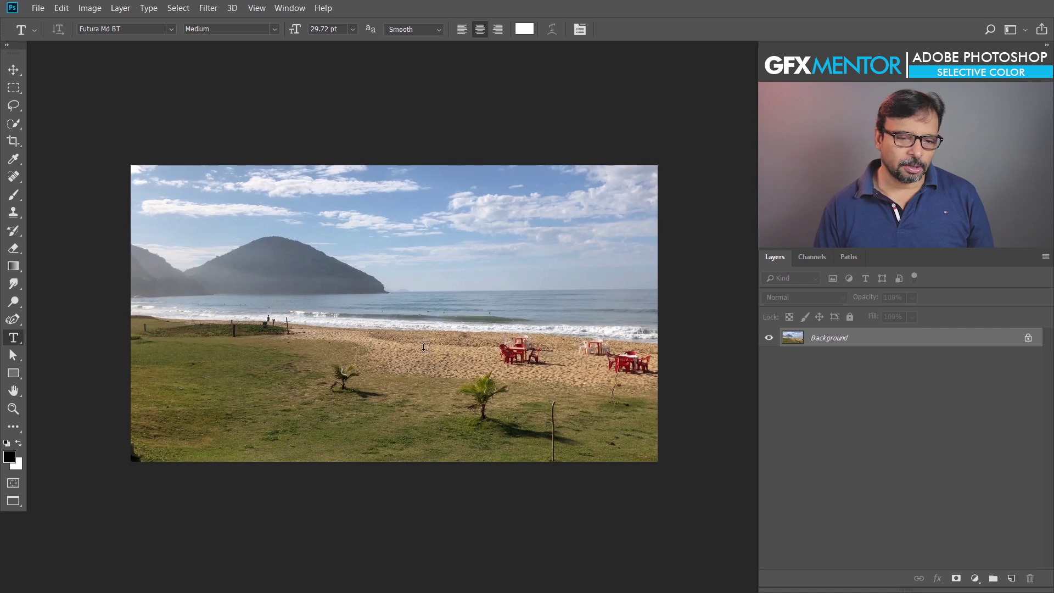
key(ctrl+alt+Tab)
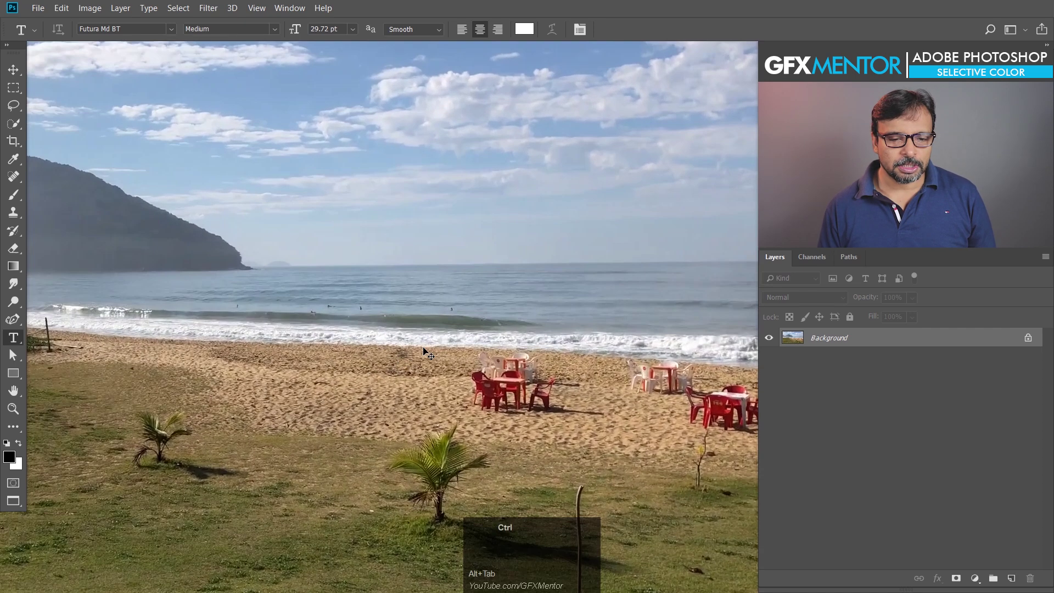
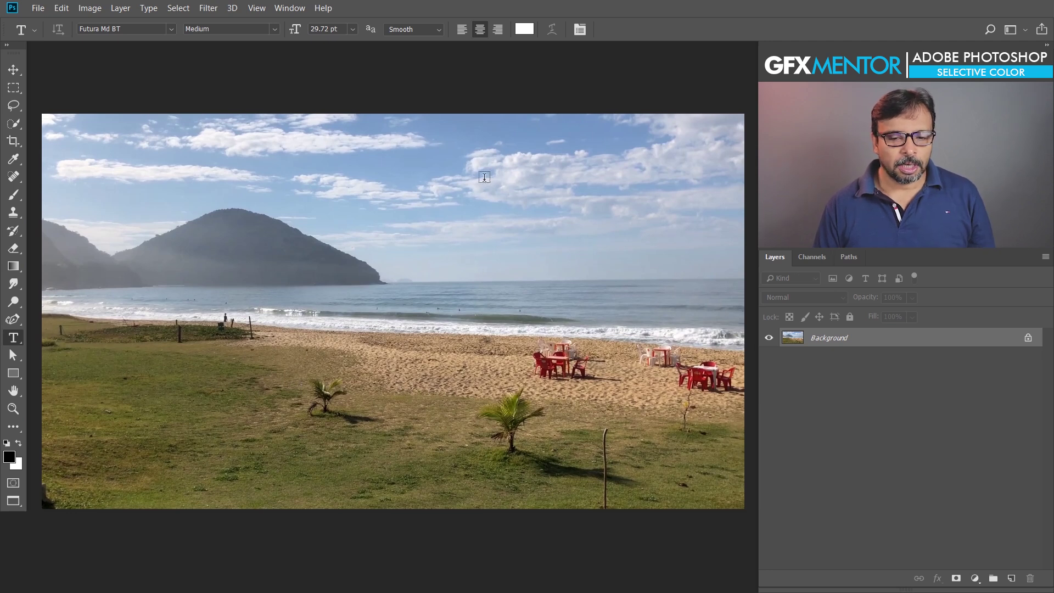
Add a Color Lookup adjustment layer and try presets like Crisp_Winter and FuturisticBleak.
click(979, 584)
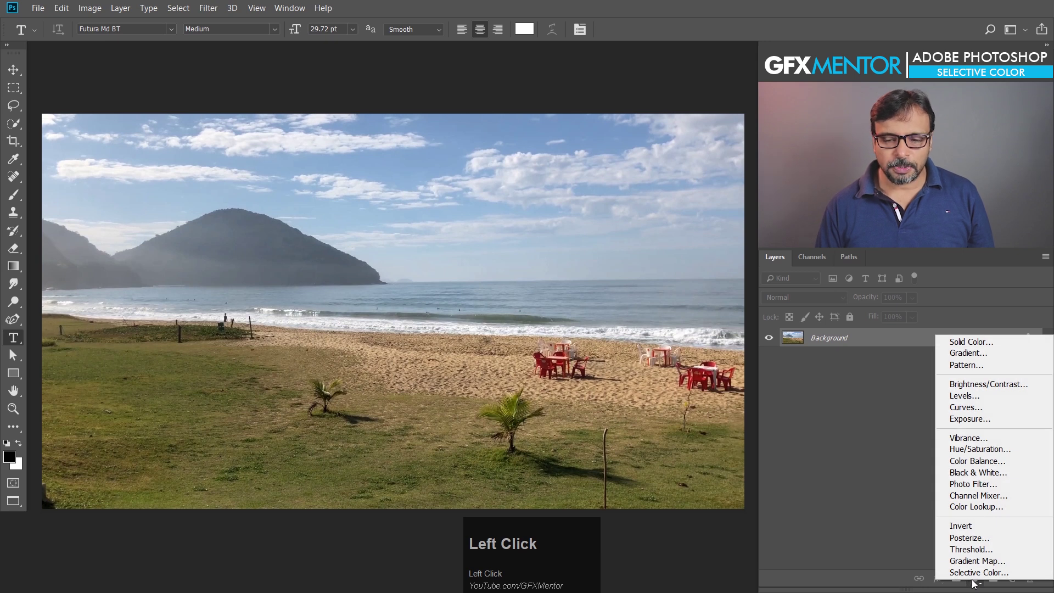
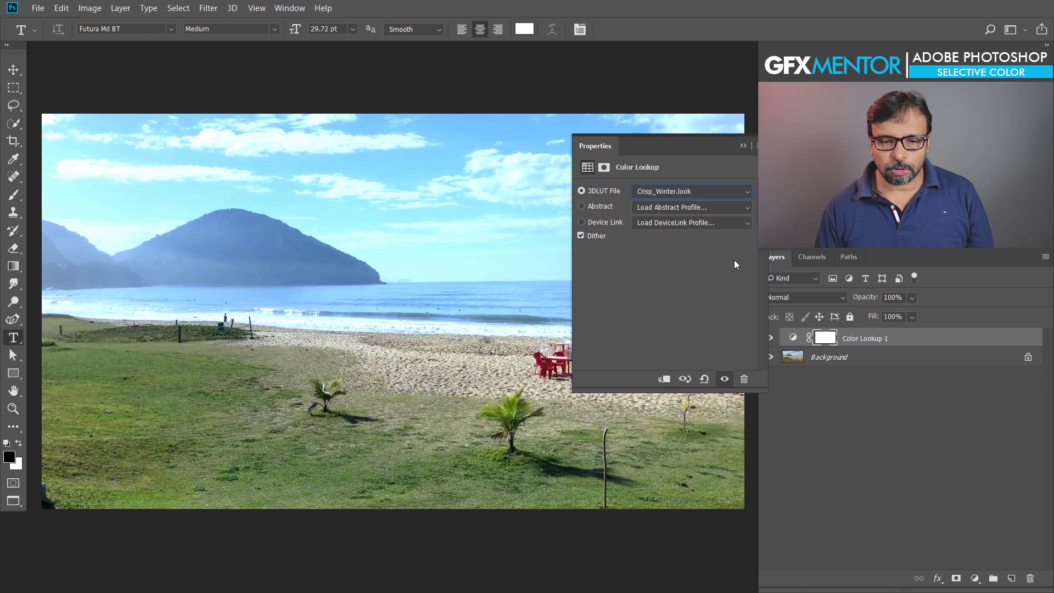
drag(914, 298, 747, 198)
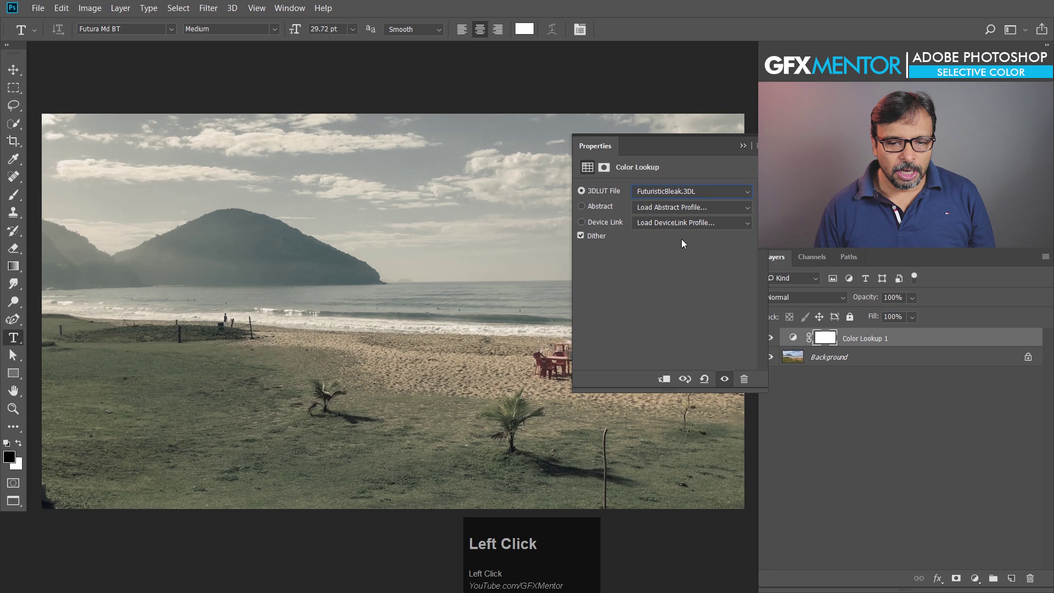
drag(916, 303, 1001, 315)
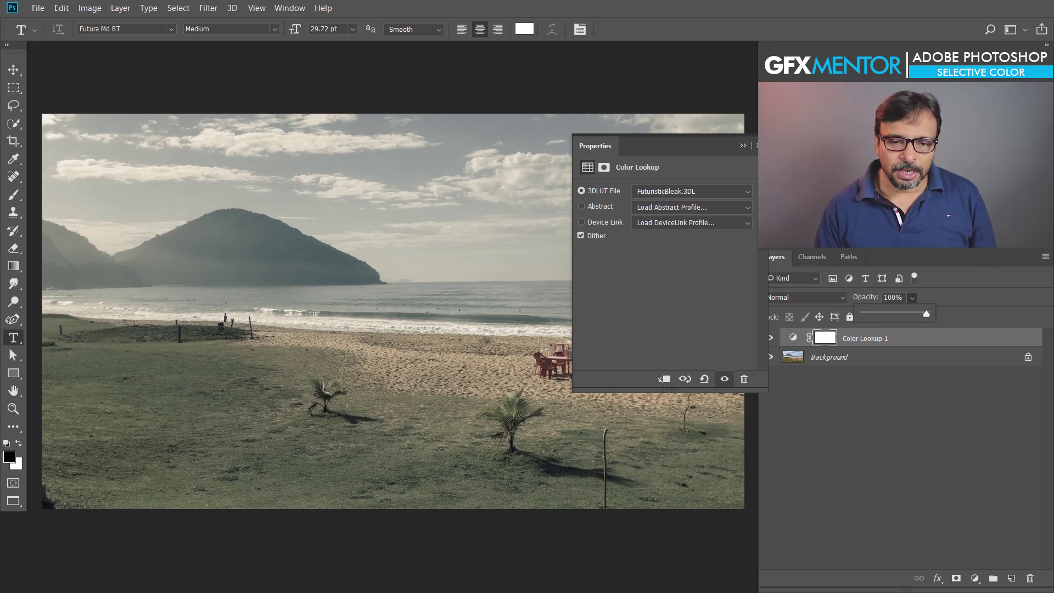
Preview the LateSunset.3DL look, then delete the Color Lookup 1 layer and close Properties.
click(693, 196)
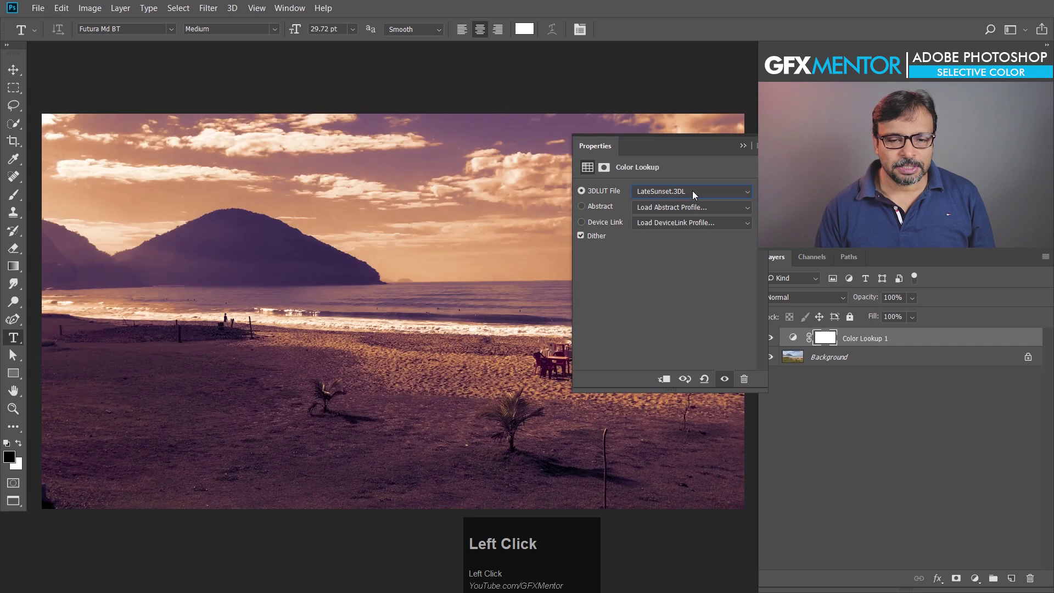
drag(917, 300, 787, 396)
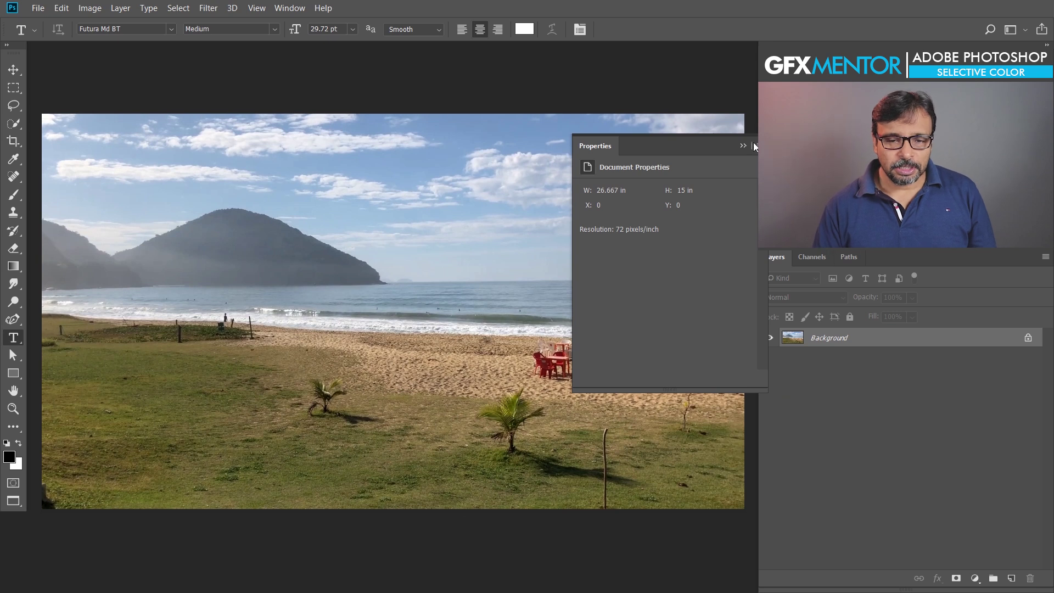
click(745, 152)
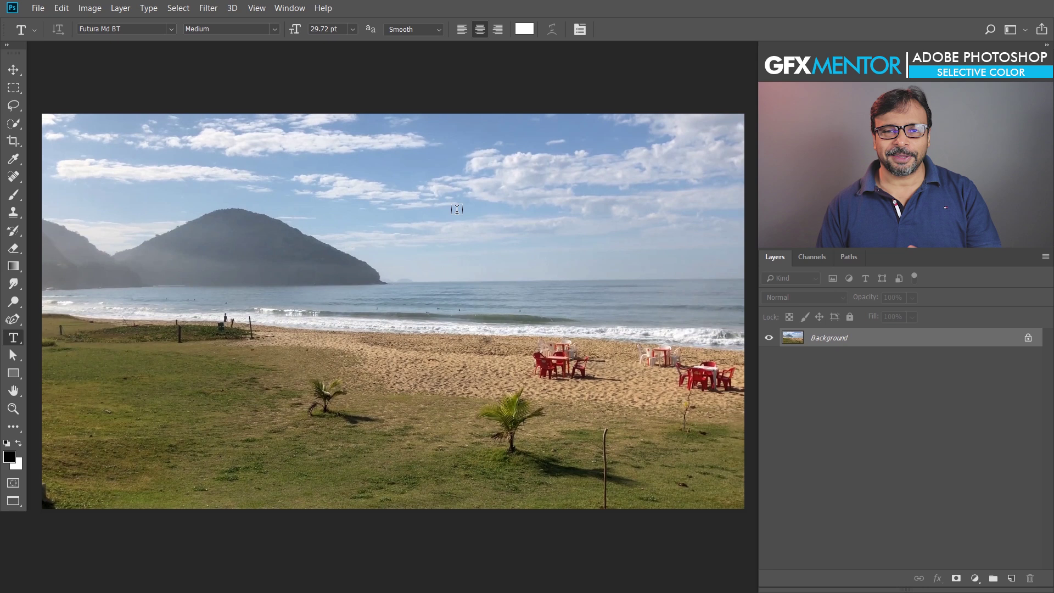
click(451, 205)
In Premiere Pro, scrub to about four seconds into the beach clip and cancel the Export Frame dialog.
key(alt+Tab)
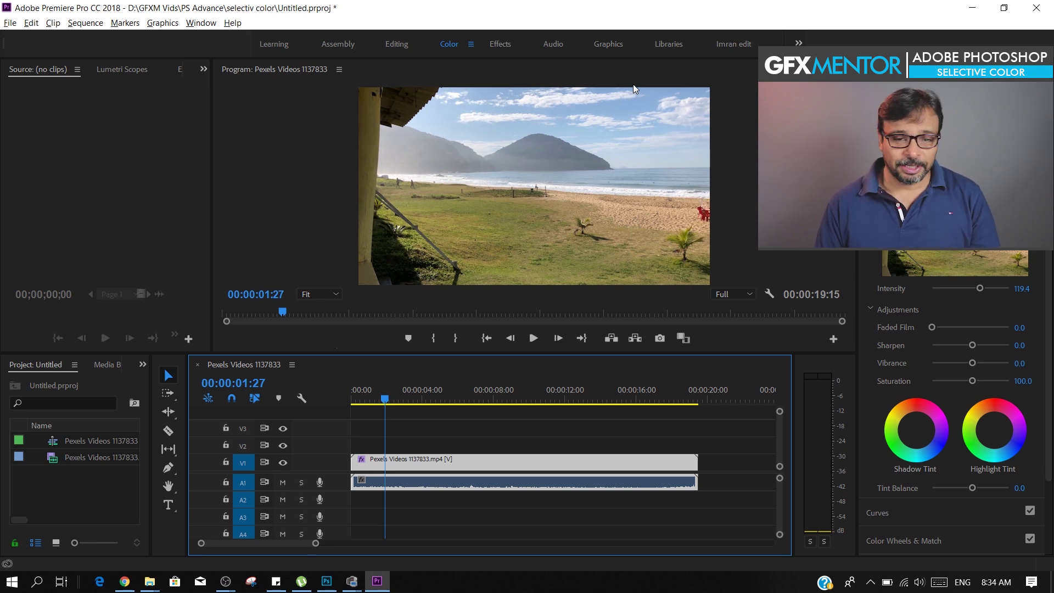
drag(420, 397, 388, 397)
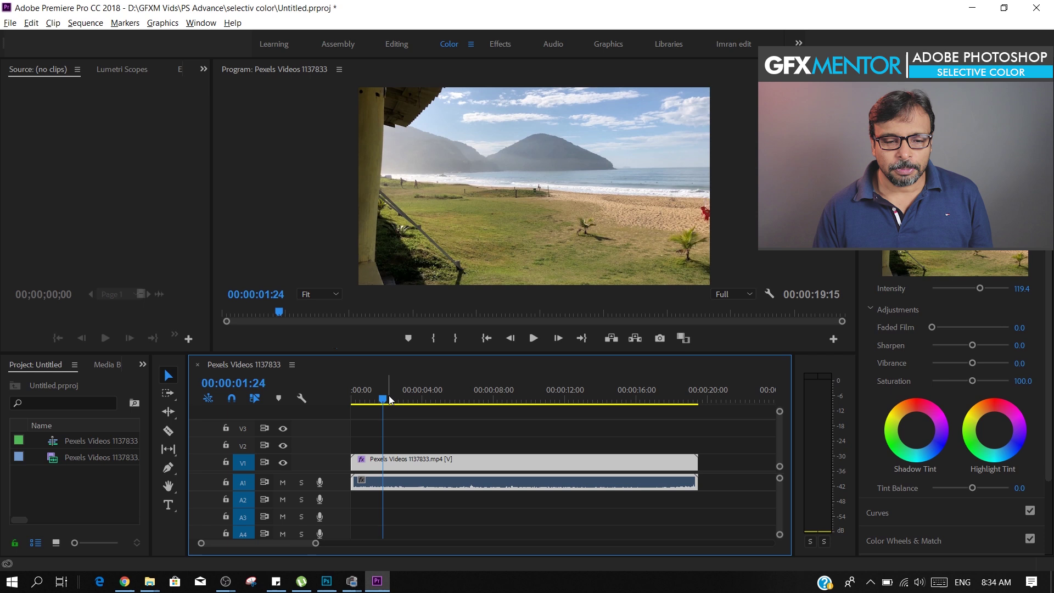
drag(385, 404, 664, 343)
click(665, 344)
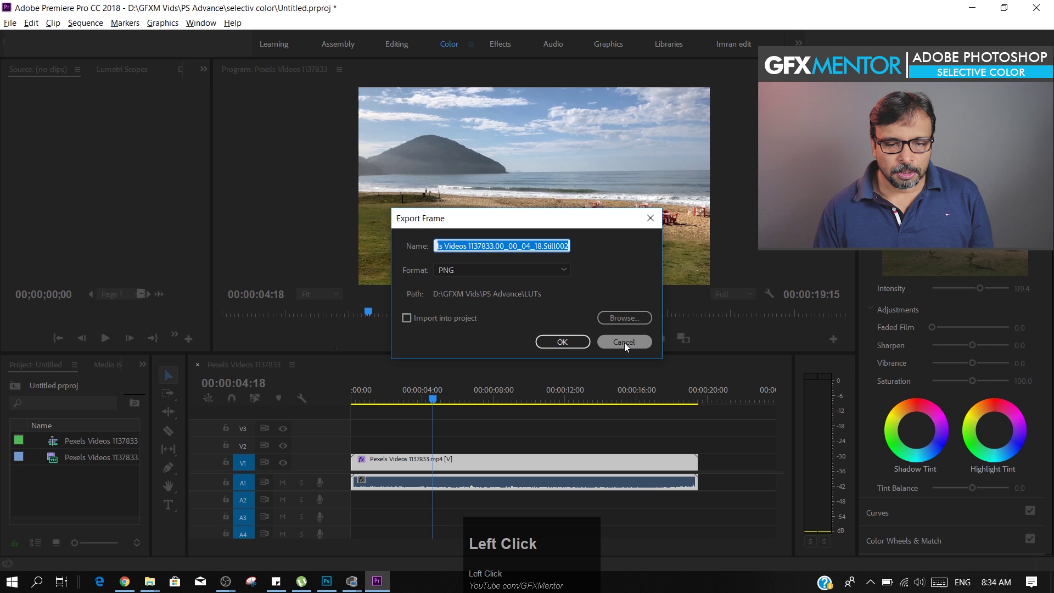
click(634, 349)
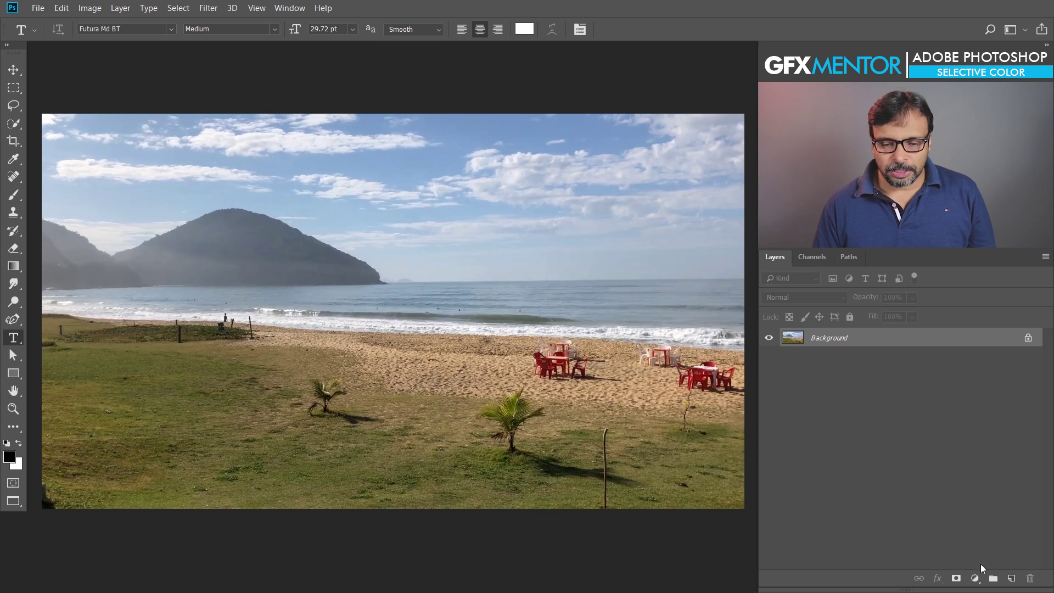
Add a Levels layer and a purple-to-orange Gradient Map set to 64% opacity.
click(980, 583)
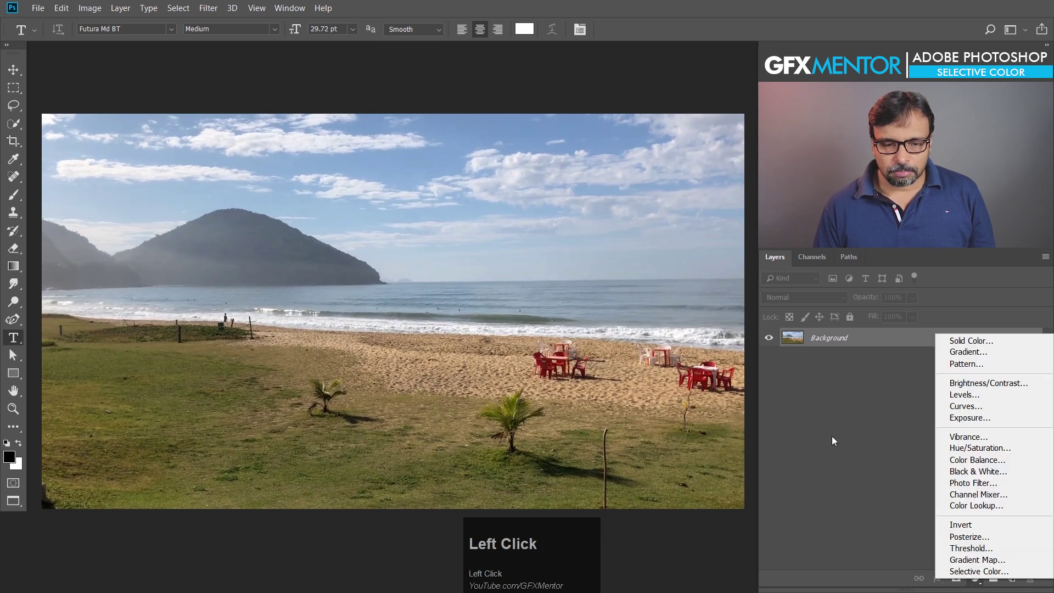
drag(971, 400, 978, 579)
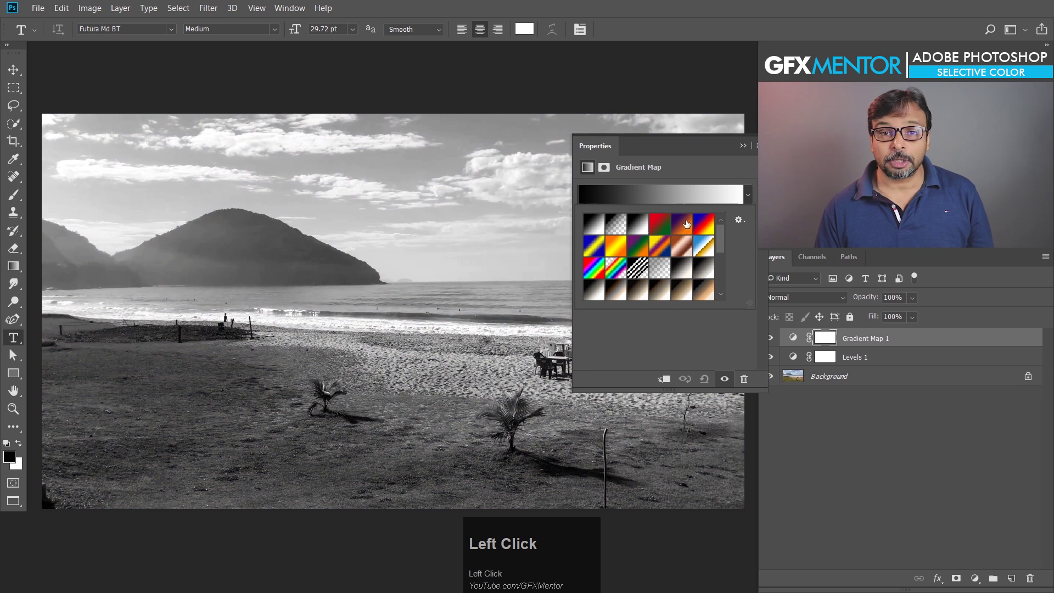
click(689, 224)
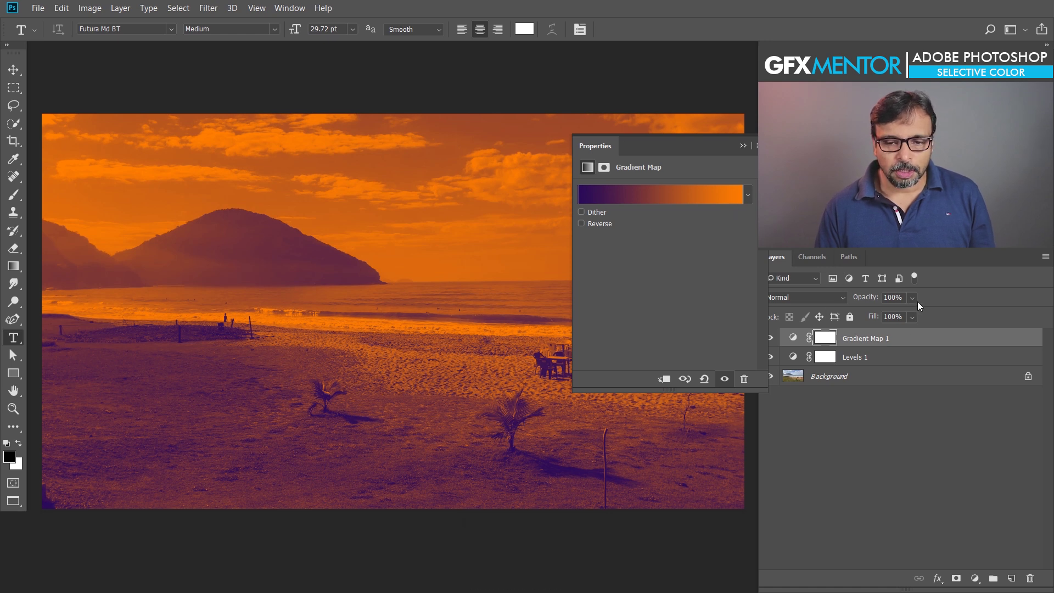
drag(916, 297, 978, 585)
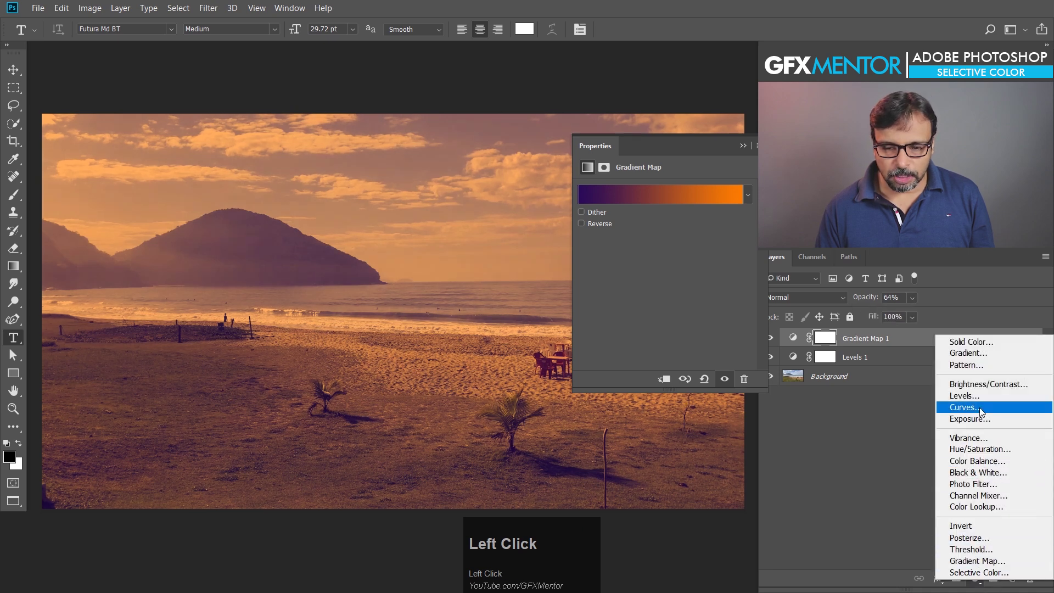
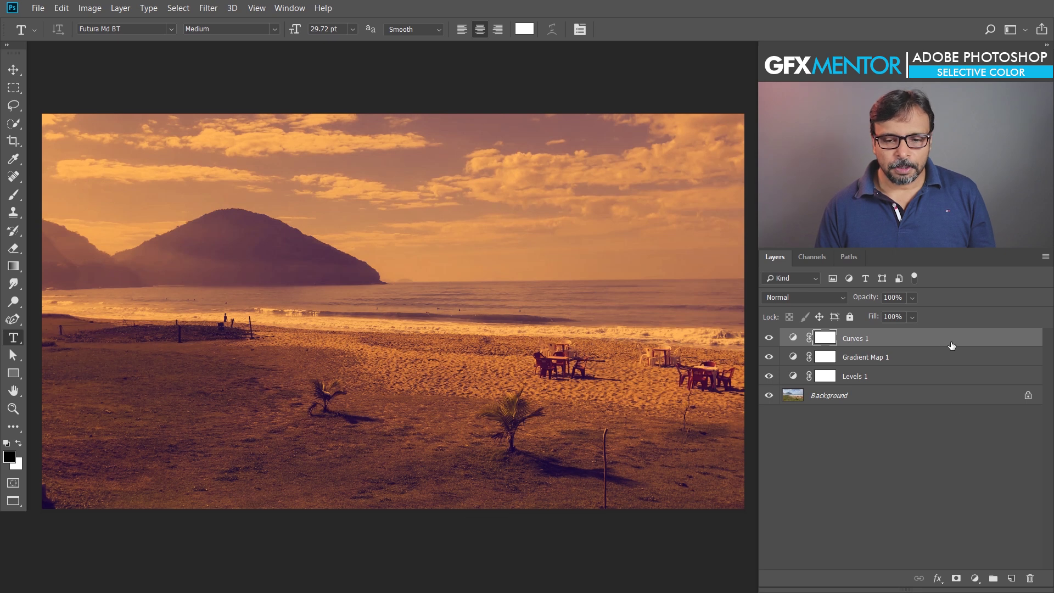
Reshape the RGB and Red channel curves on the Curves layers for a hazier warm-purple tone.
drag(800, 338, 642, 205)
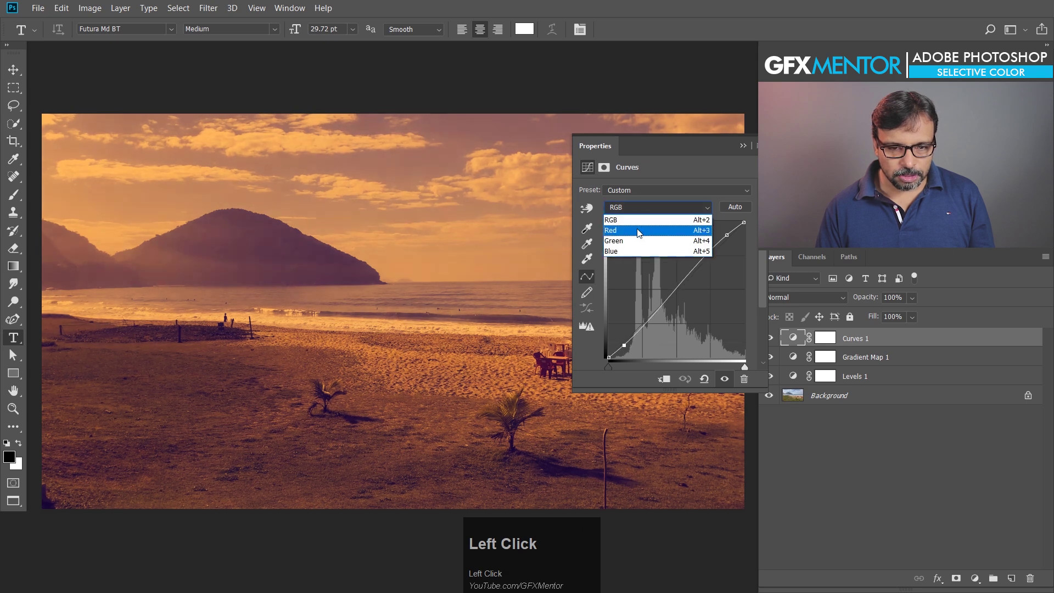
drag(637, 242, 610, 354)
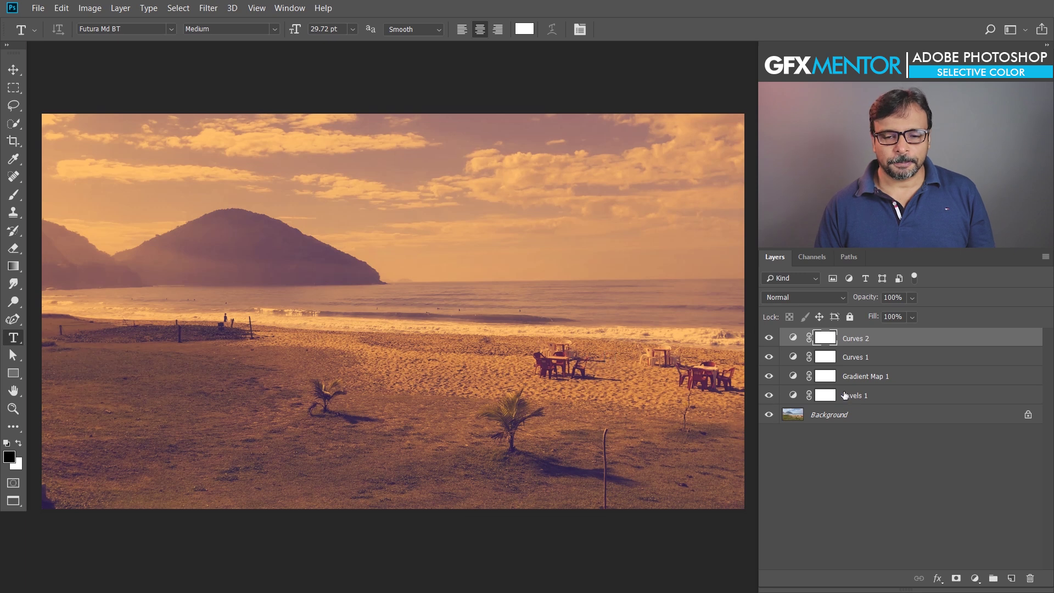
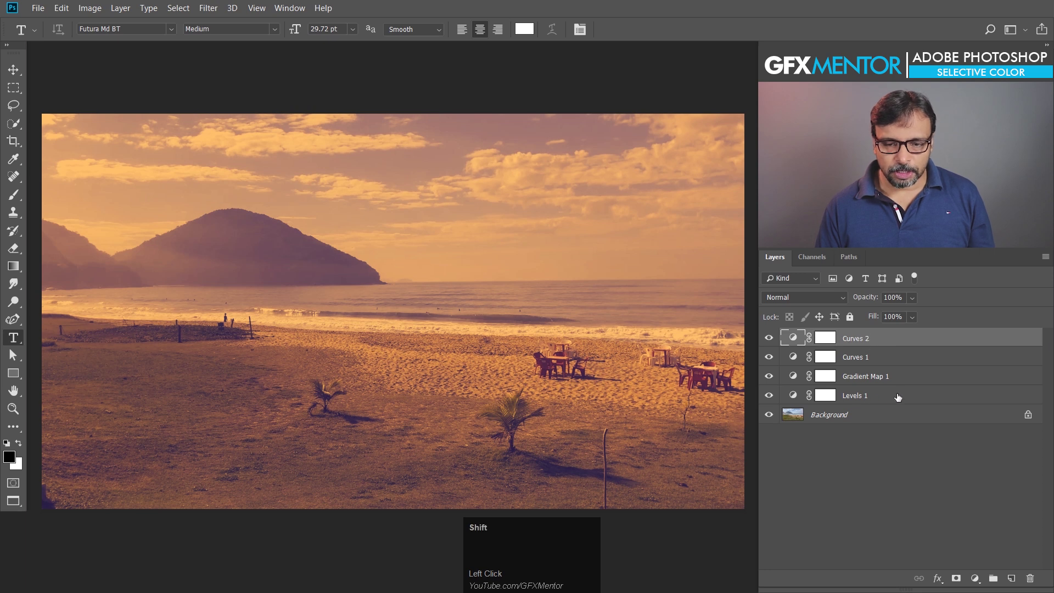
Select all four adjustment layers and group them into Group 1 with Ctrl+G.
click(900, 398)
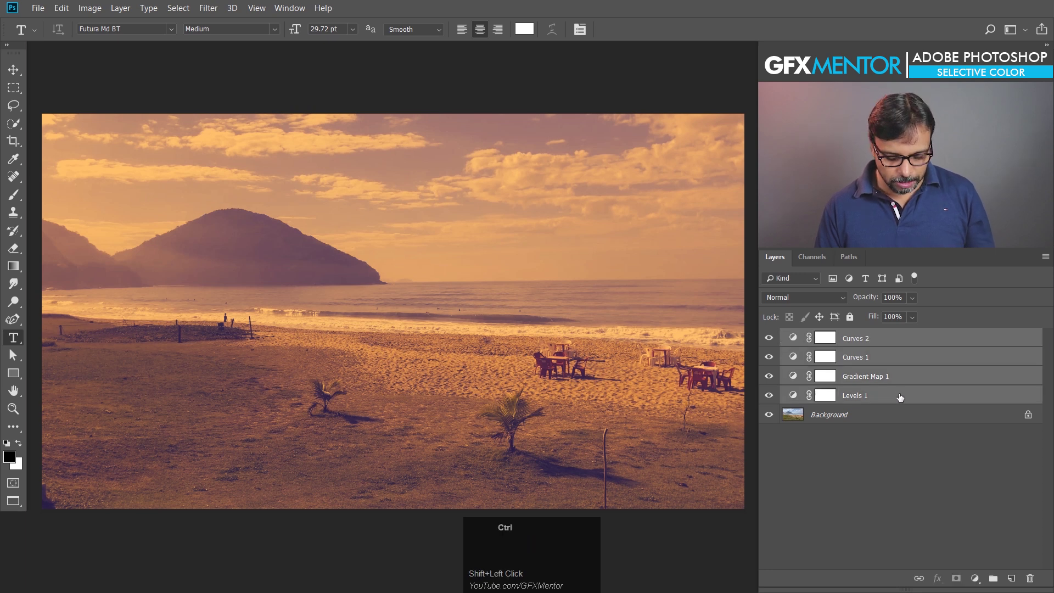
key(ctrl+g)
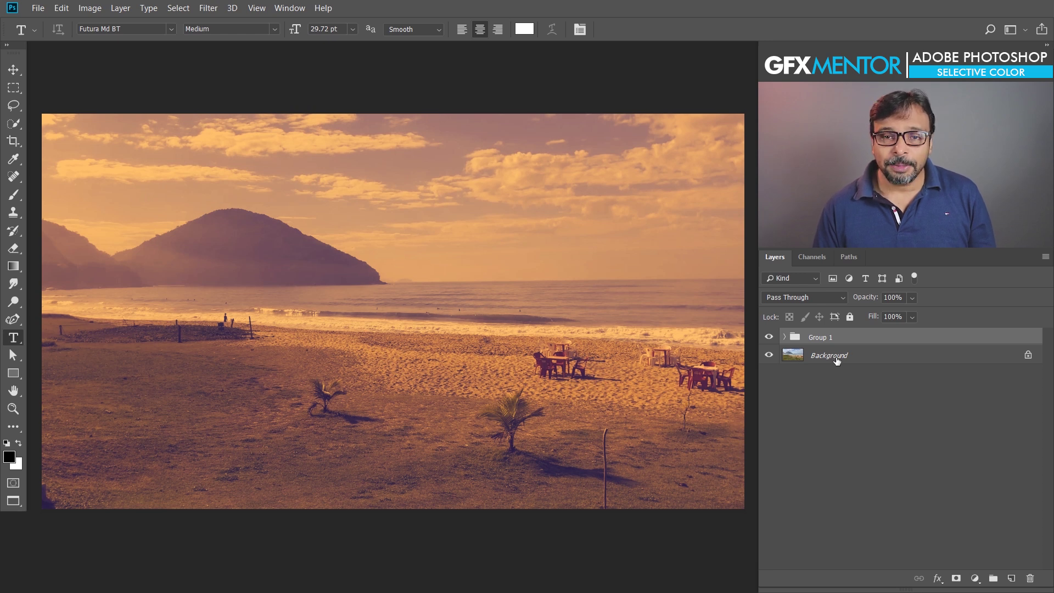
click(1051, 260)
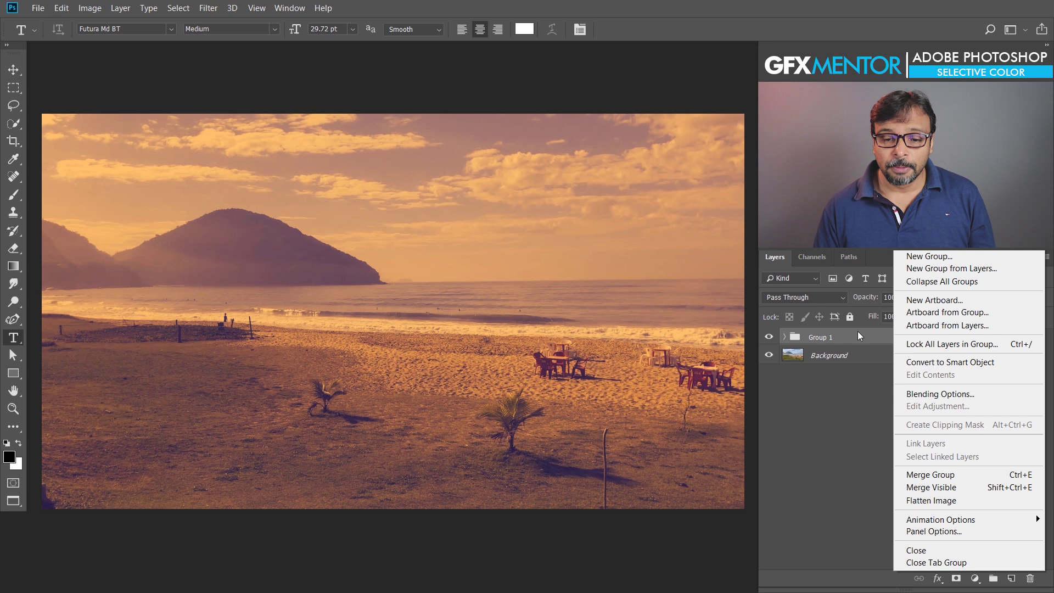
click(841, 359)
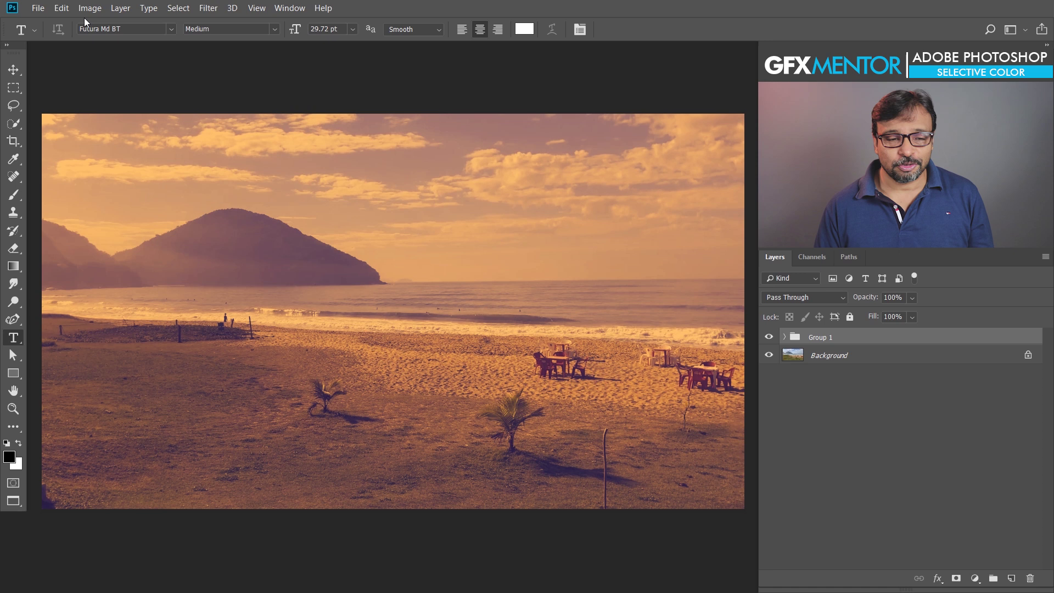
key(Escape)
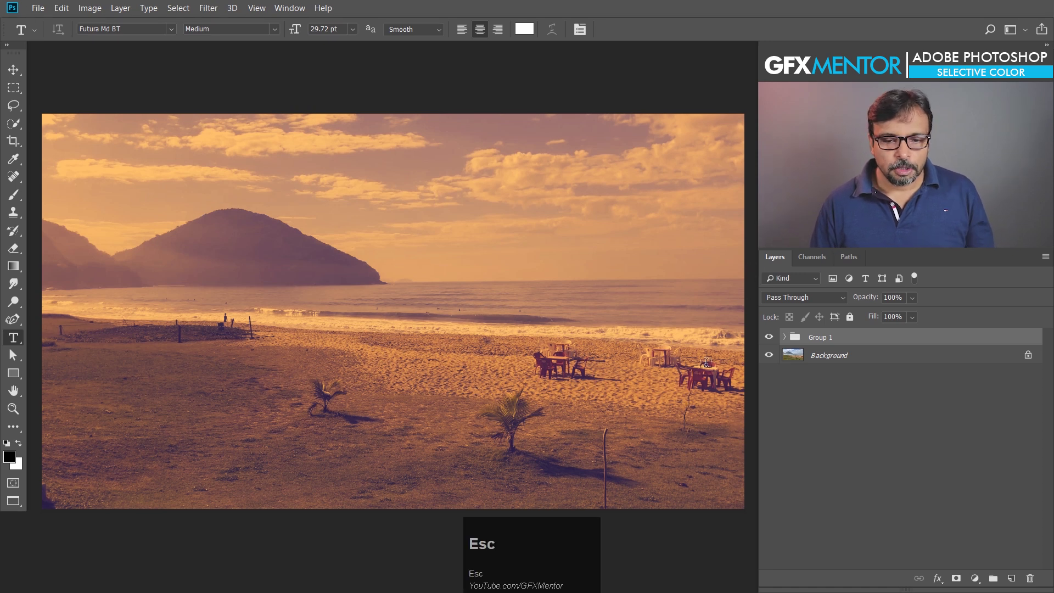
Start the File > Export > Color Lookup Tables command.
click(789, 342)
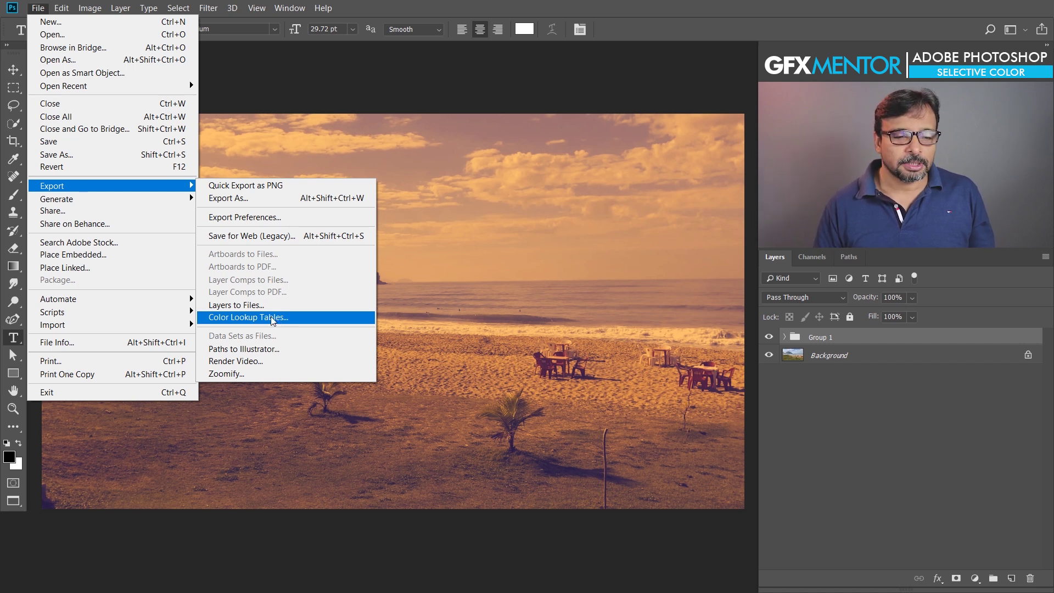
Describe the lookup table as 'Warm and Purple' and keep Quality at High.
click(265, 323)
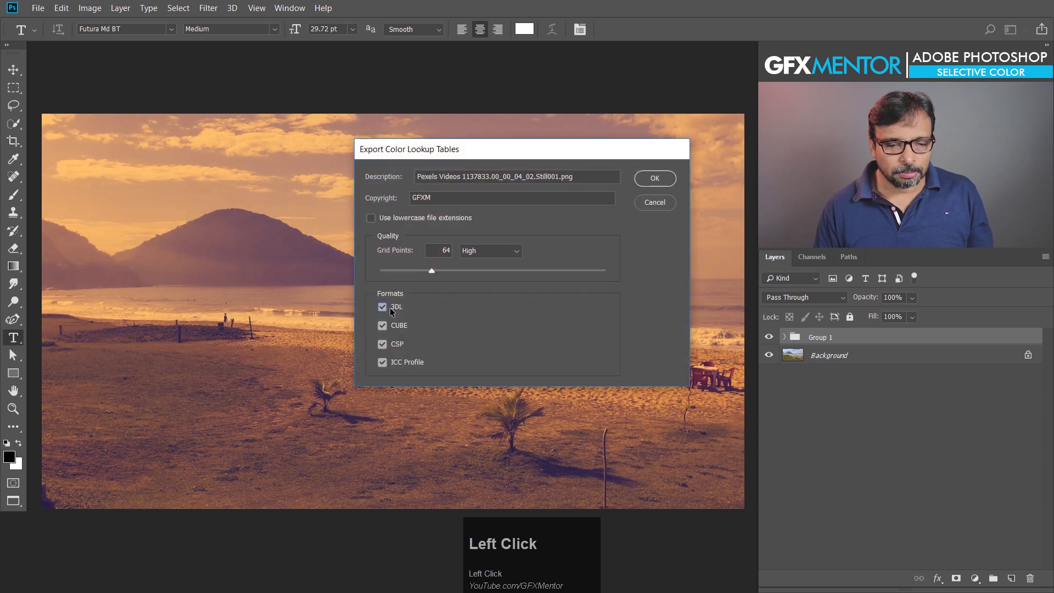
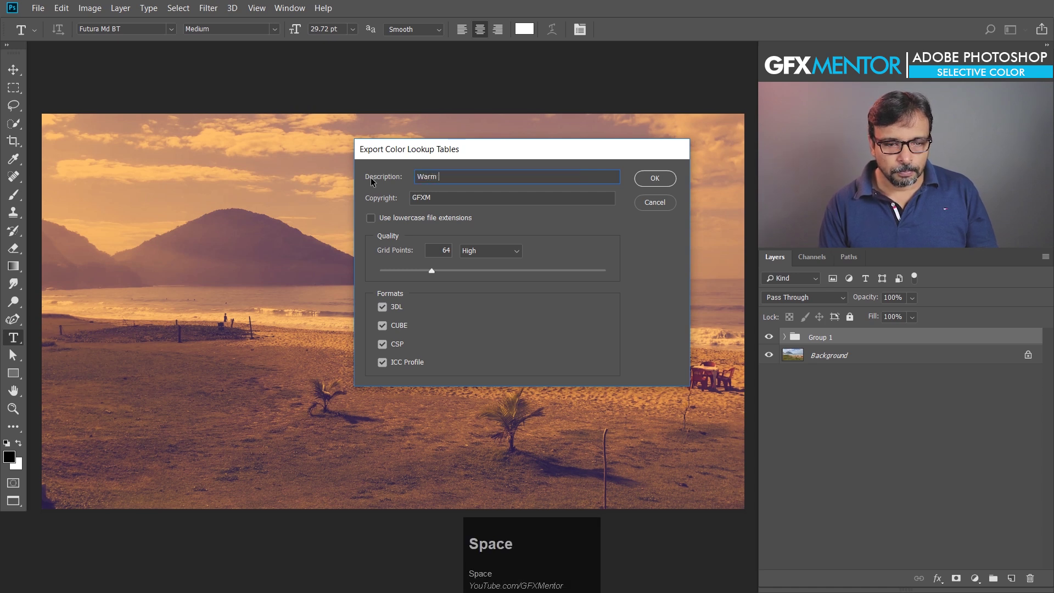
key(BackSpace)
text(a)
key(BackSpace)
text(n)
key(u)
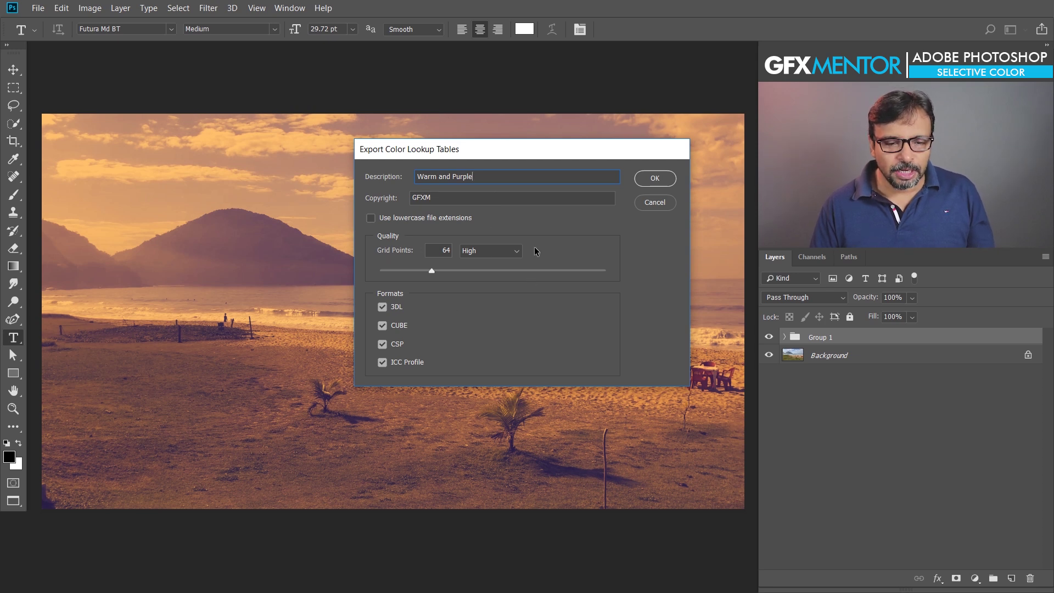
click(520, 249)
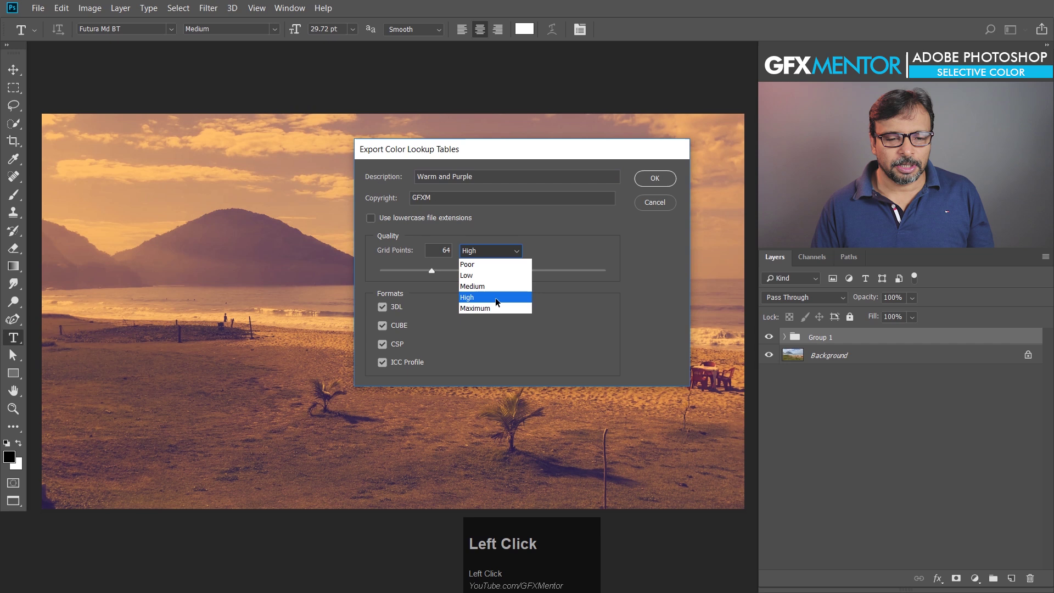
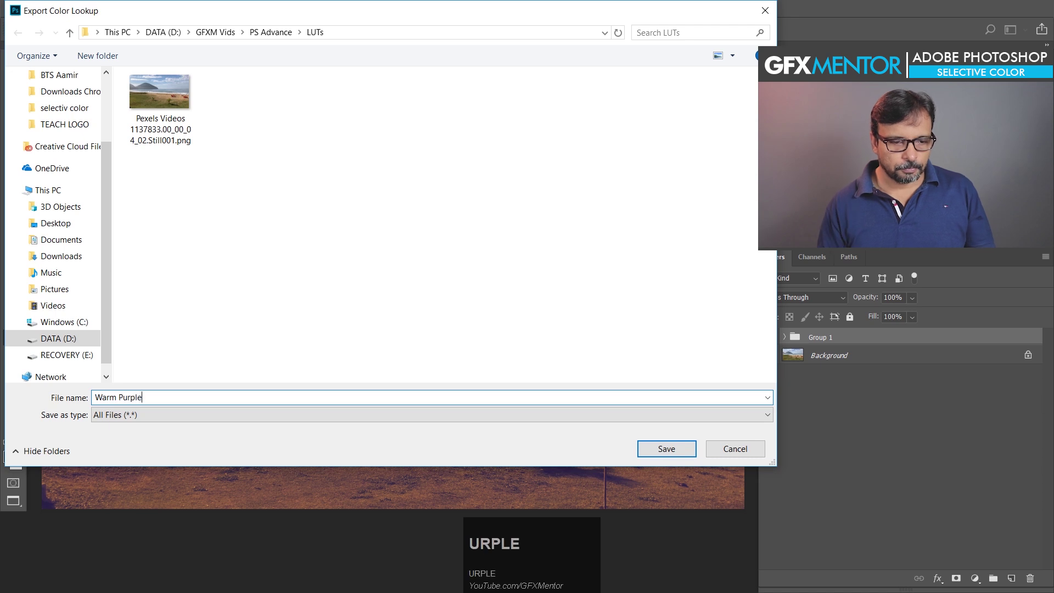
Name the exported lookup table file 'Warm Purple' in the LUTs folder.
text(URPLE)
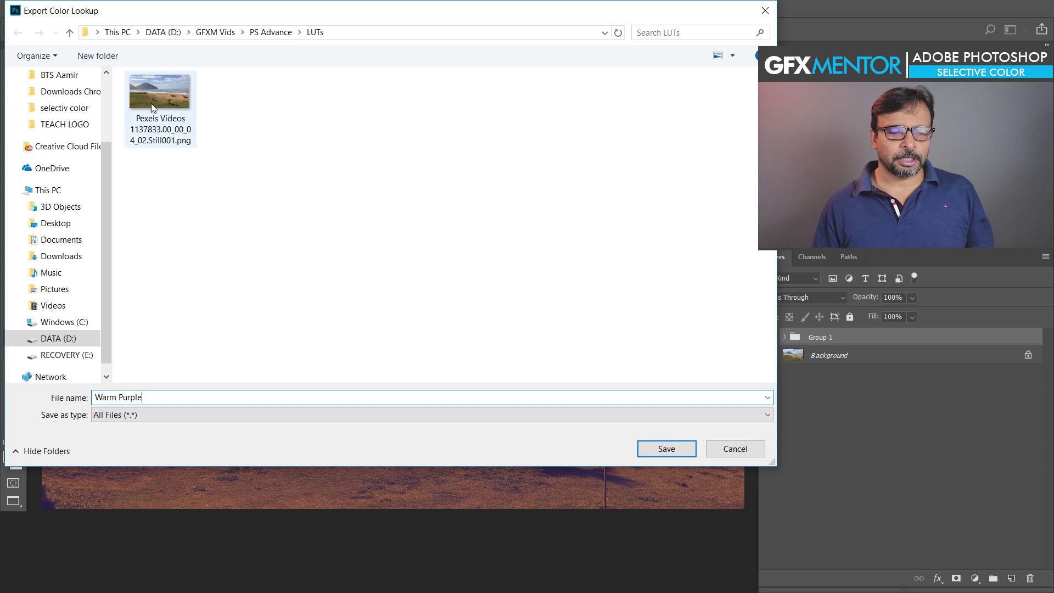
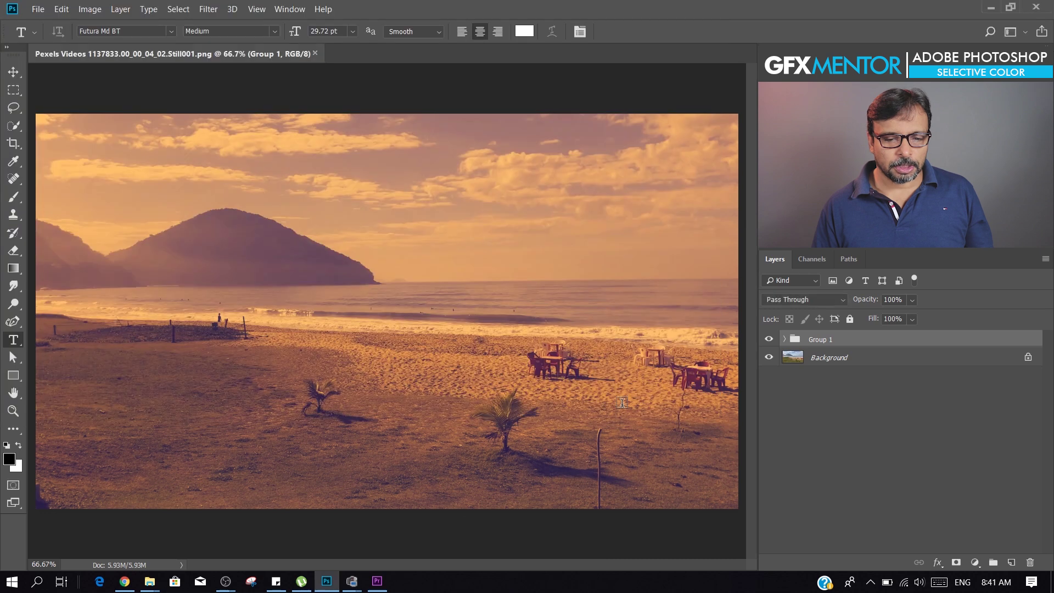
Close the temporary document and delete Group 1, restoring the beach photo's original colours.
click(151, 585)
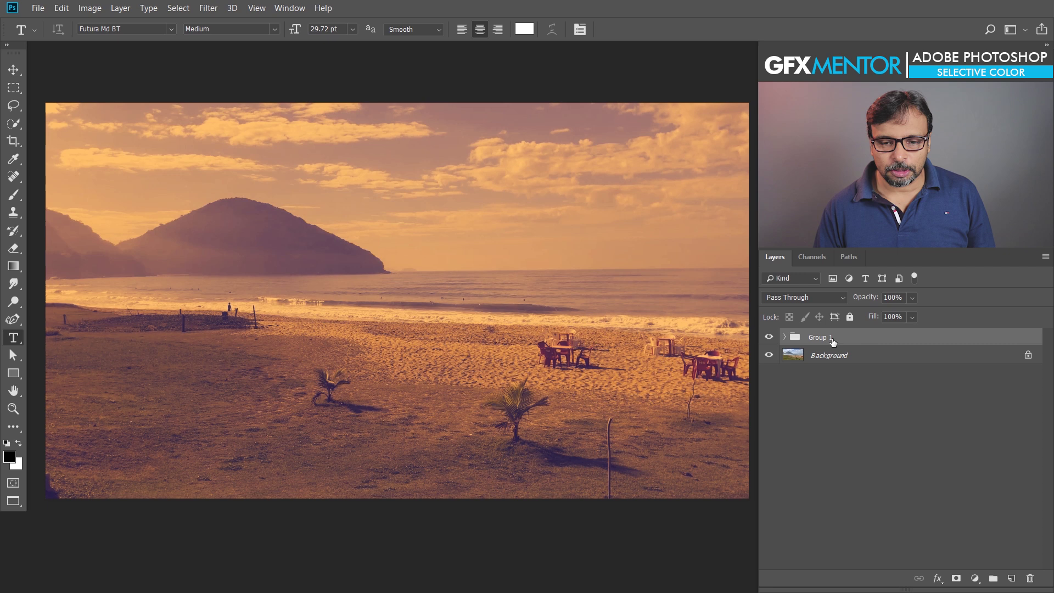
drag(873, 338, 900, 329)
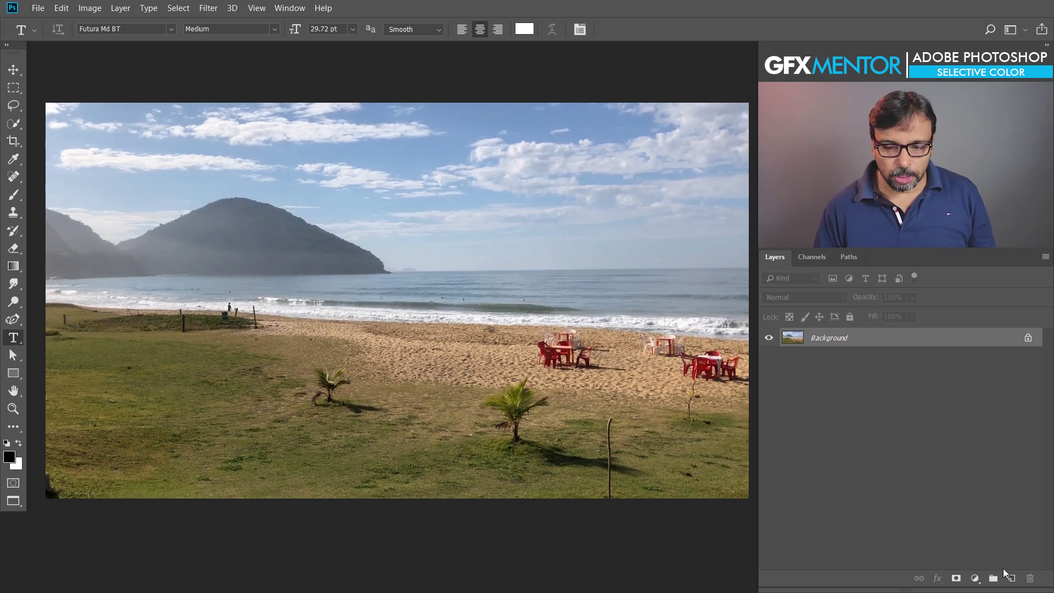
Add a Color Lookup adjustment loading Warm Purple.CUBE, then switch to Premiere Pro.
click(978, 582)
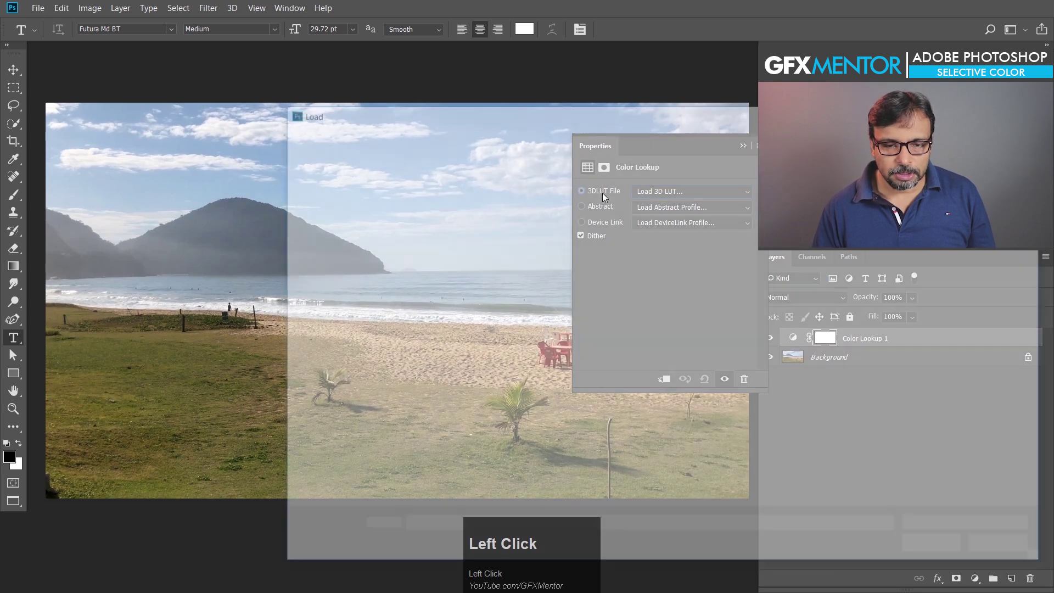
key(Escape)
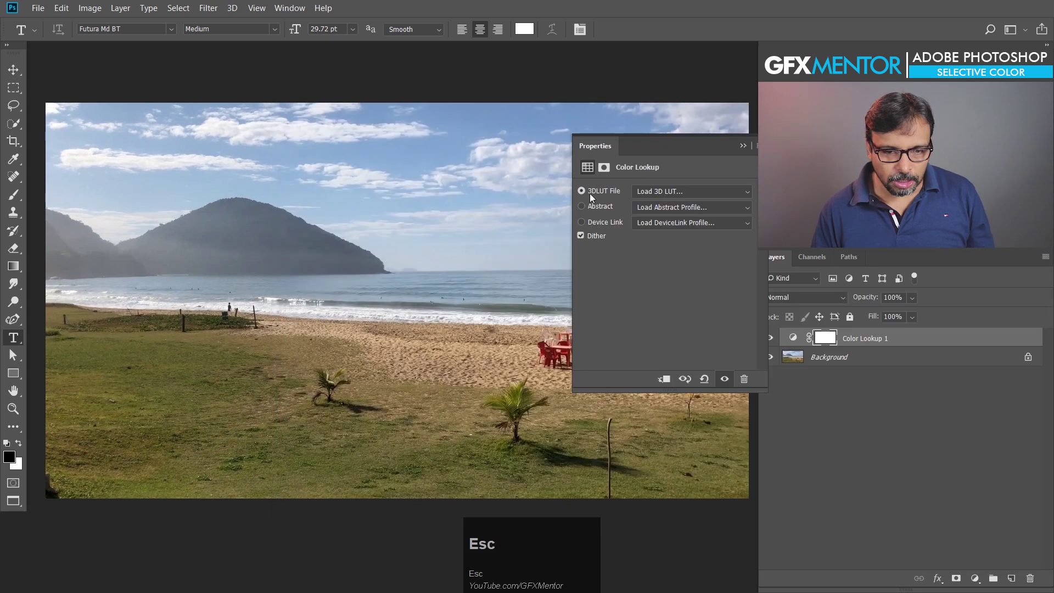
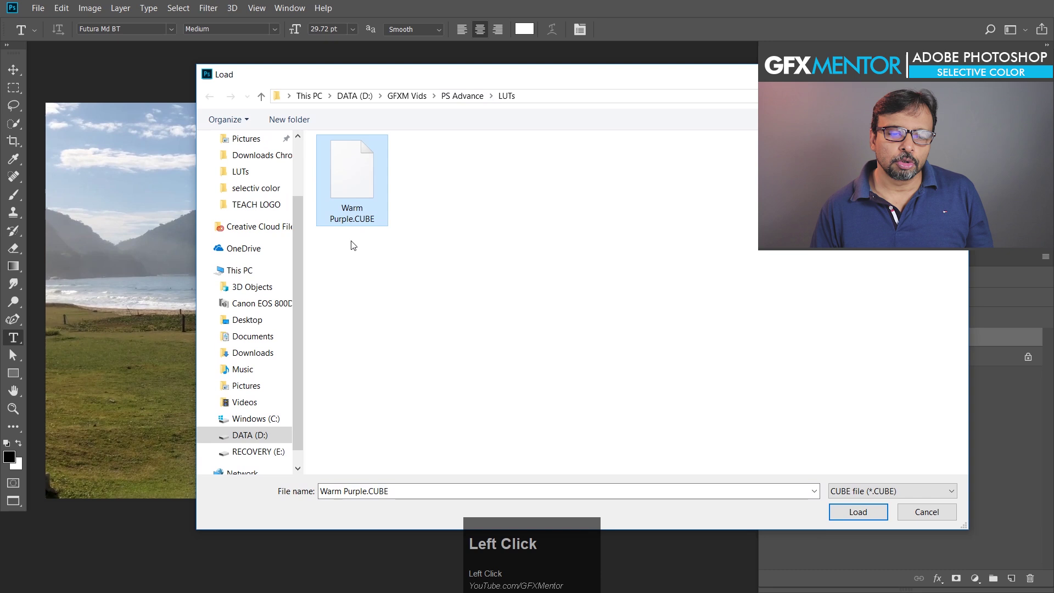
drag(851, 515, 681, 306)
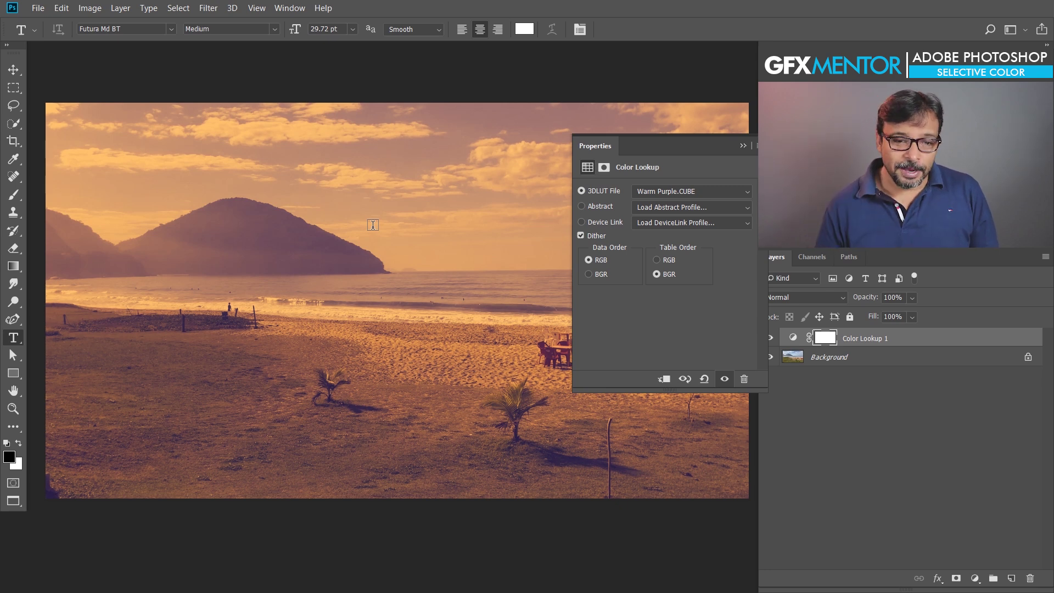
key(alt+Tab)
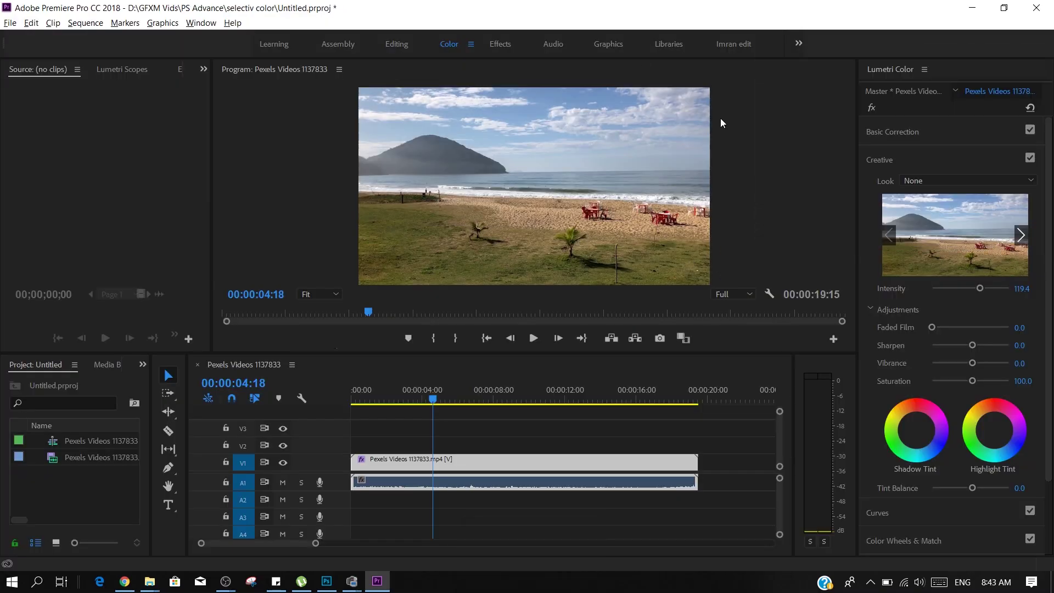
Switch to the Color workspace and expand the Creative section of Lumetri Color.
click(729, 46)
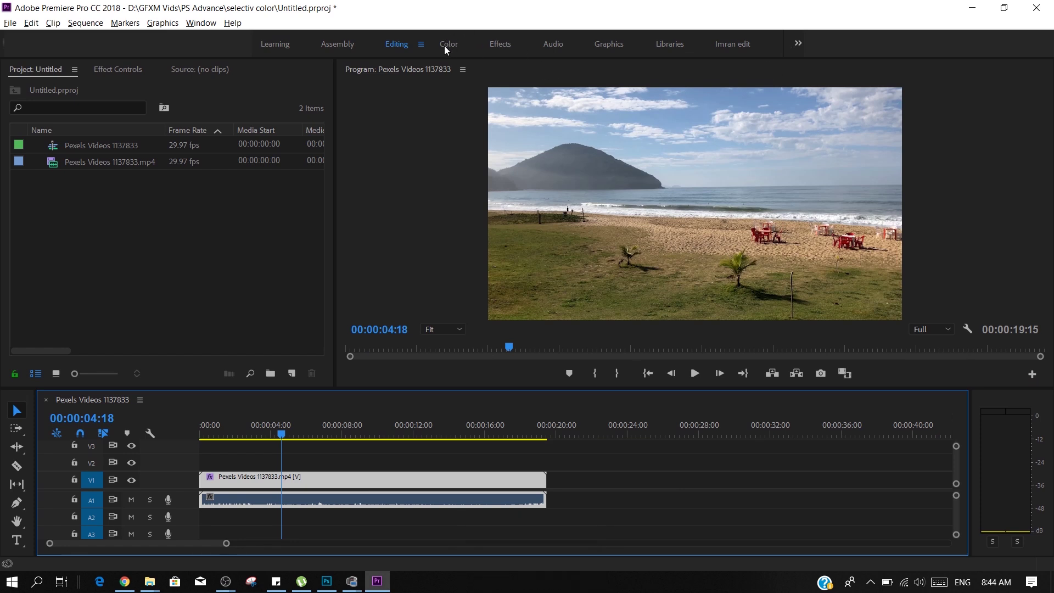
click(448, 50)
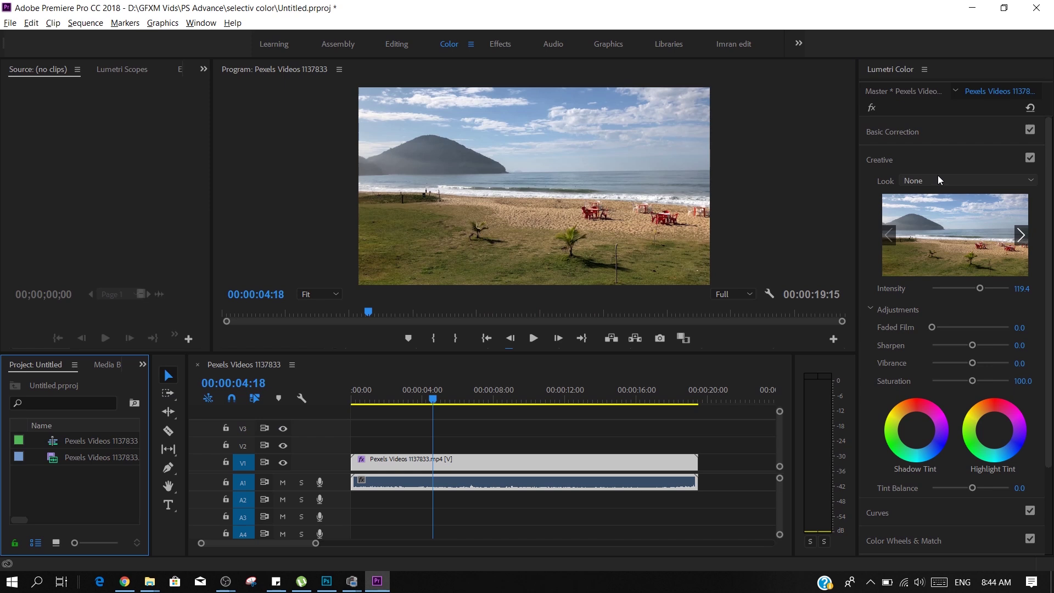
scroll(up, 3)
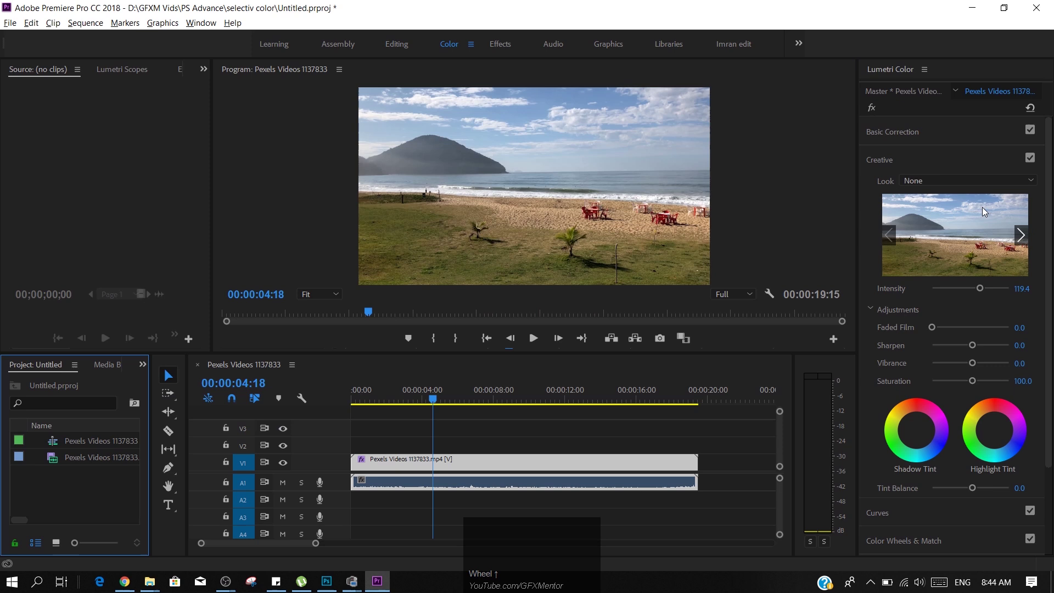
double_click(924, 134)
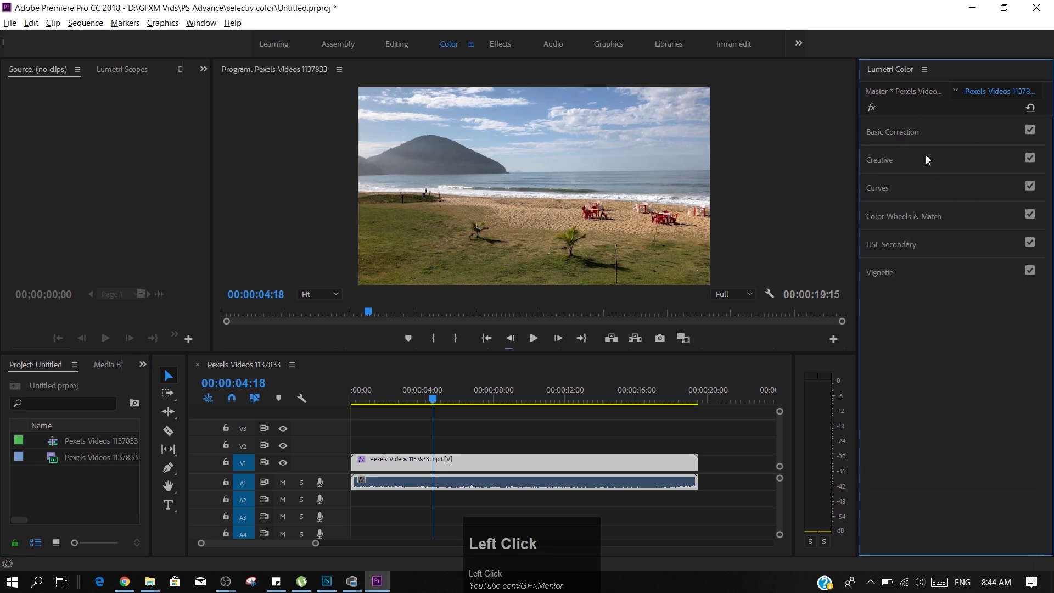
click(926, 166)
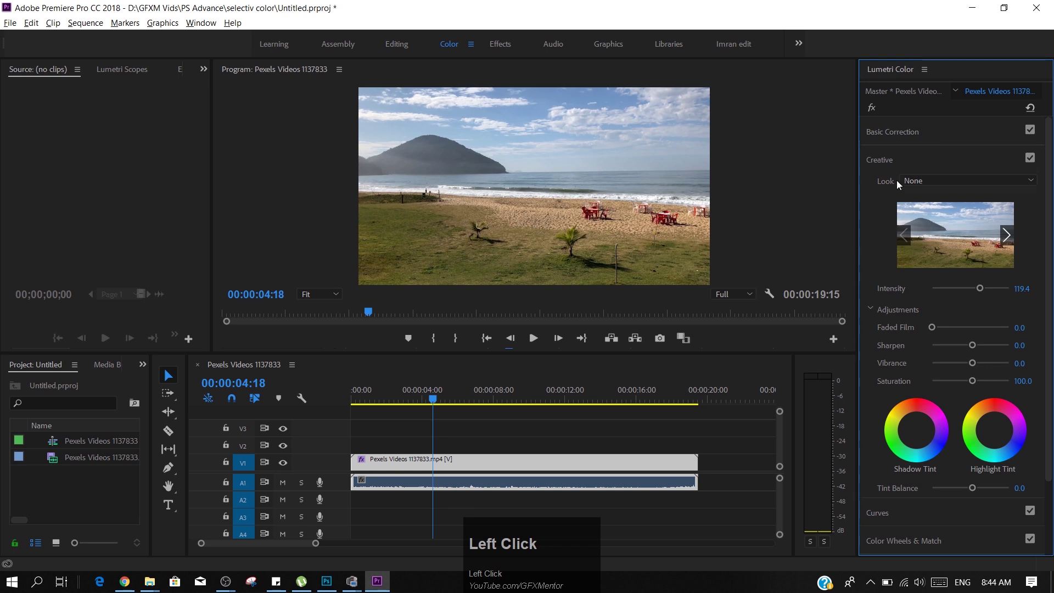
Browse for a look and select Warm Purple.CUBE from the LUTs folder.
click(930, 185)
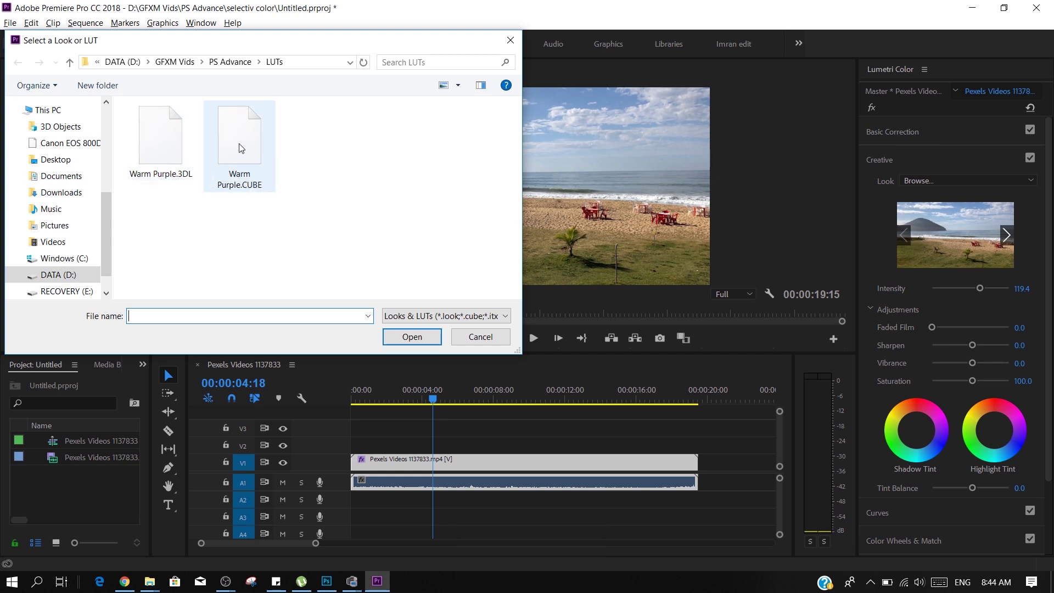
click(243, 148)
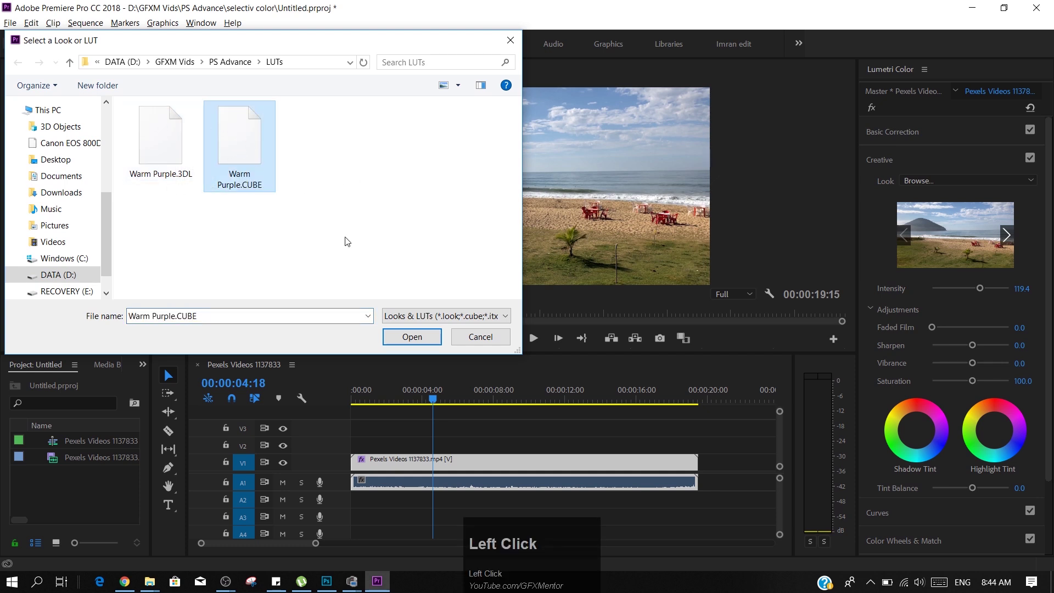
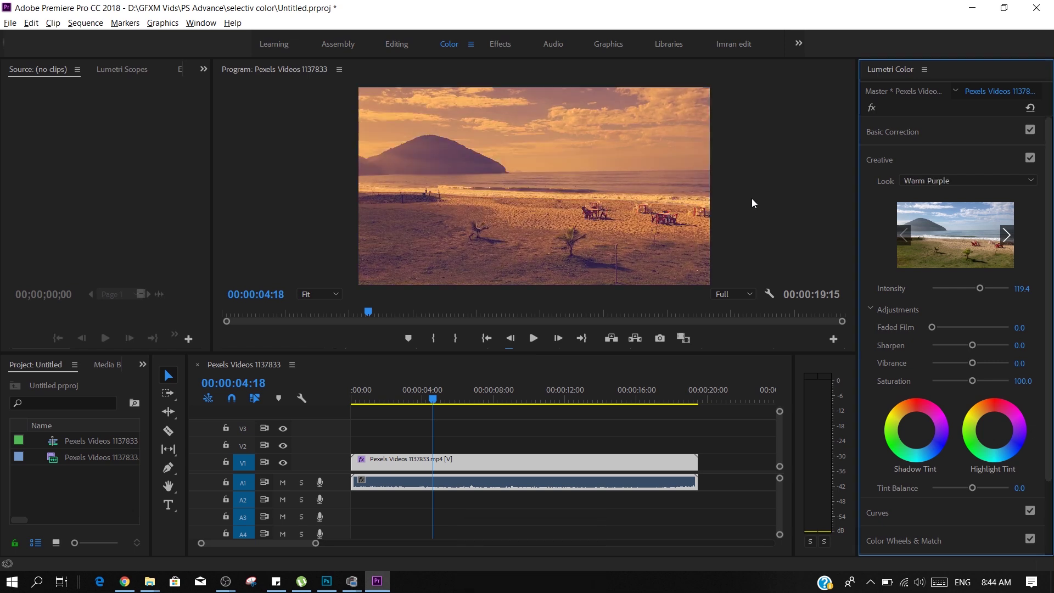
Set the Creative look intensity to 100 and scrub through the warm-purple beach footage.
drag(431, 398, 360, 520)
key(space)
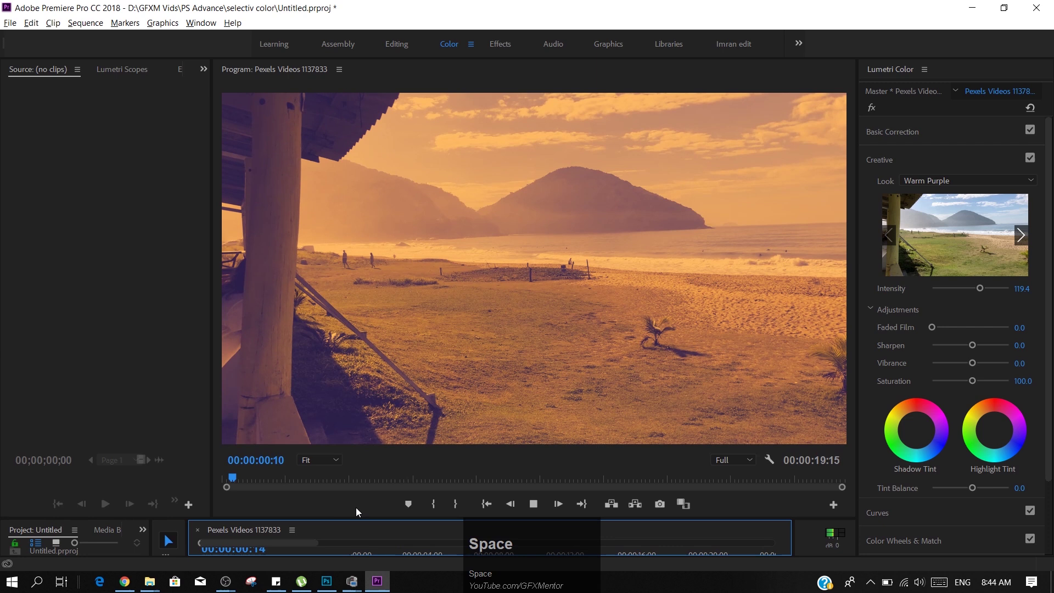
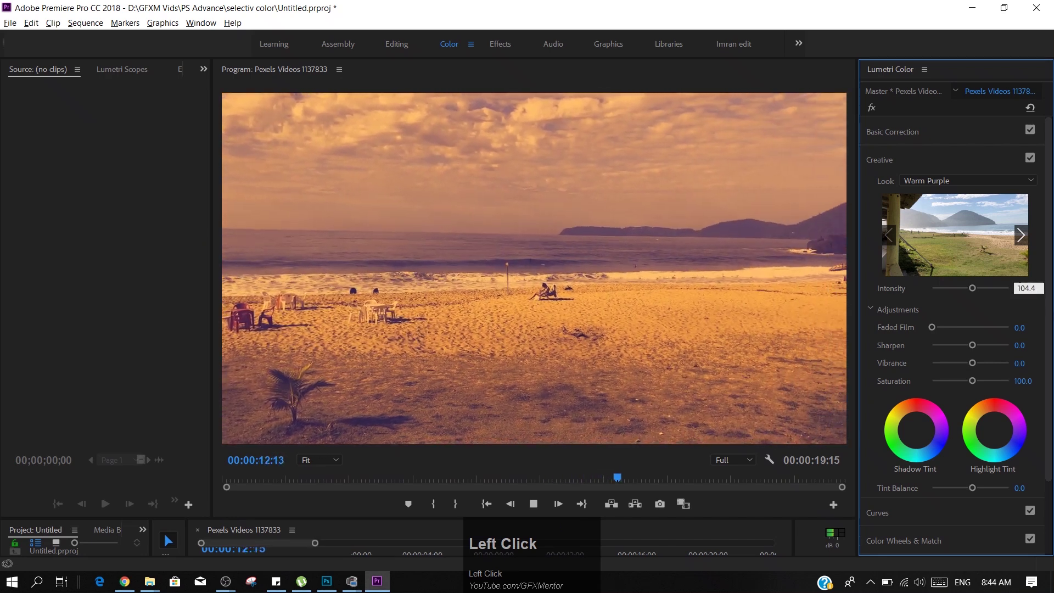
key(BackSpace)
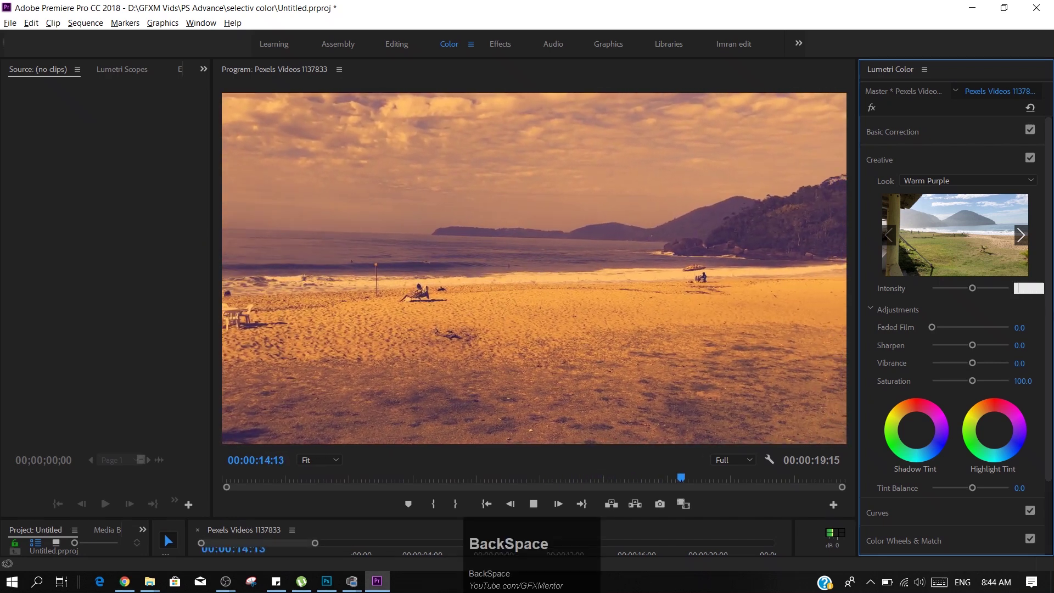
key(1)
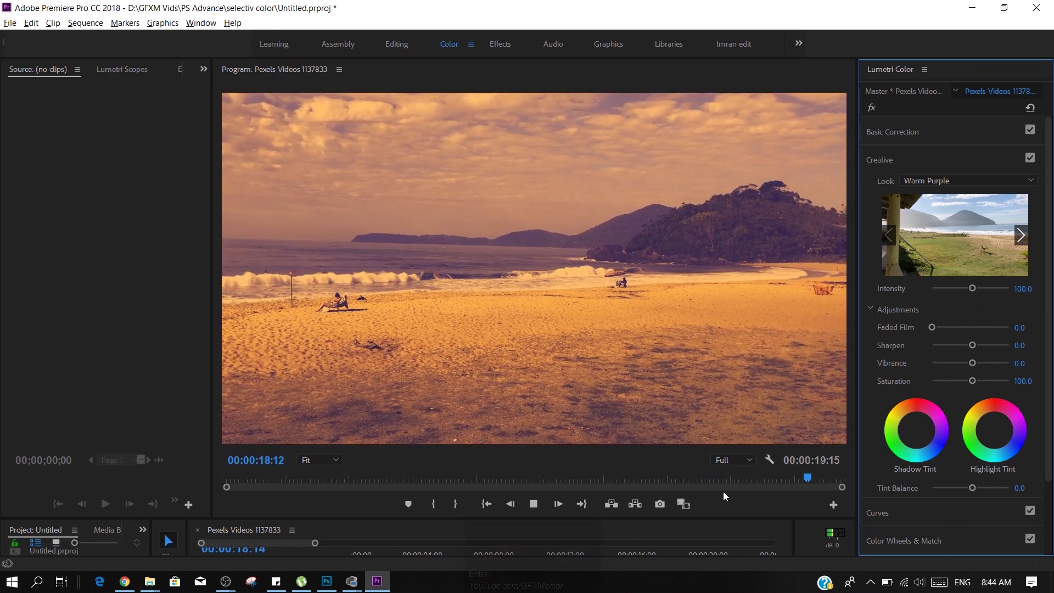
drag(736, 488, 612, 507)
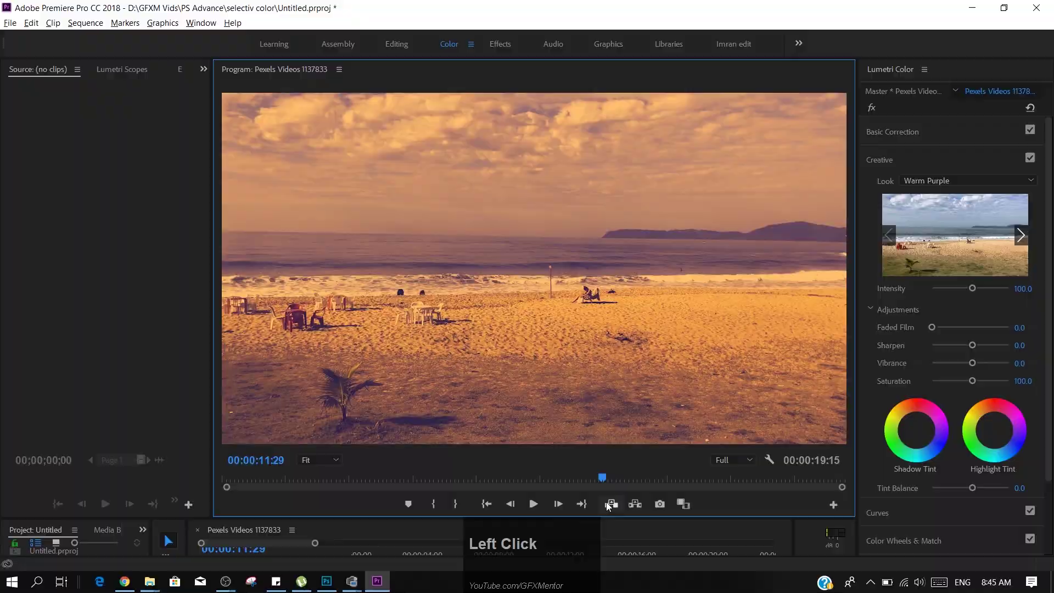